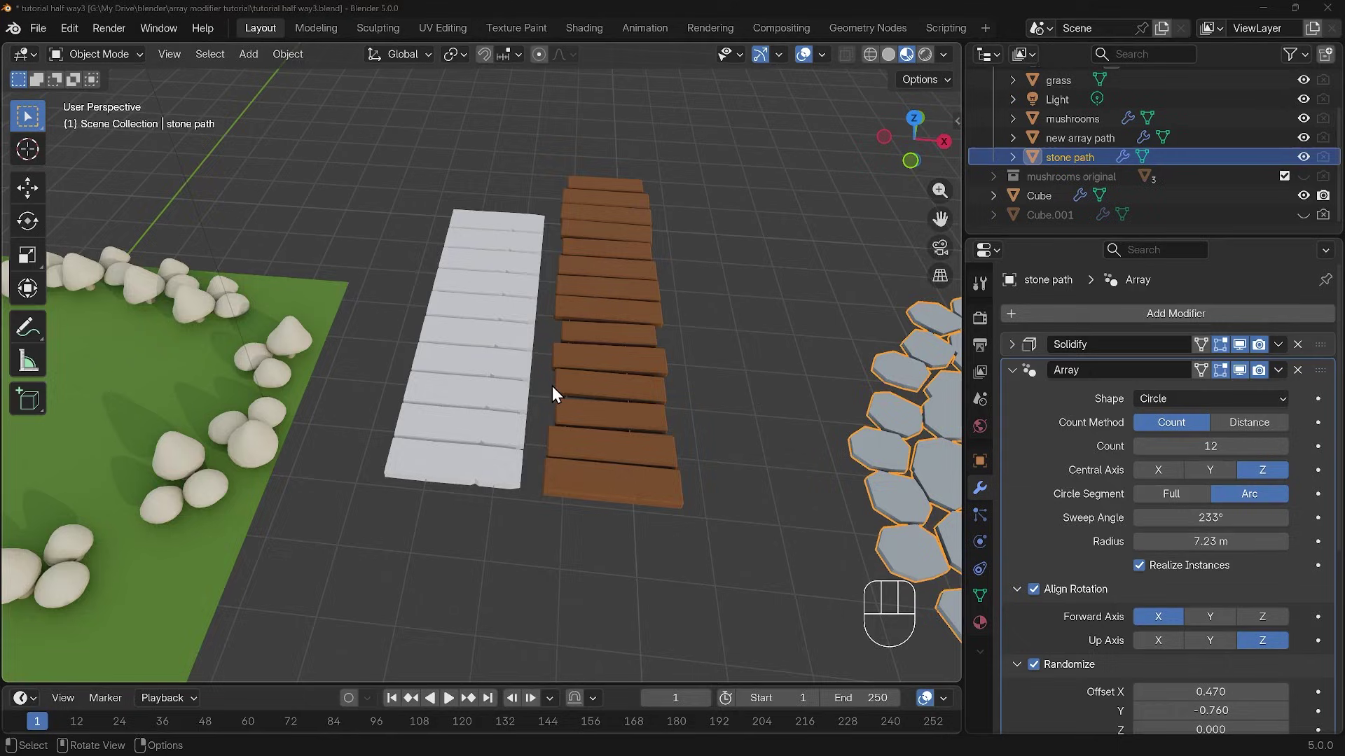
Select the plank paths and the mushroom ring in the demo scene to review their Array modifiers
left_click_drag(556, 399, 563, 424)
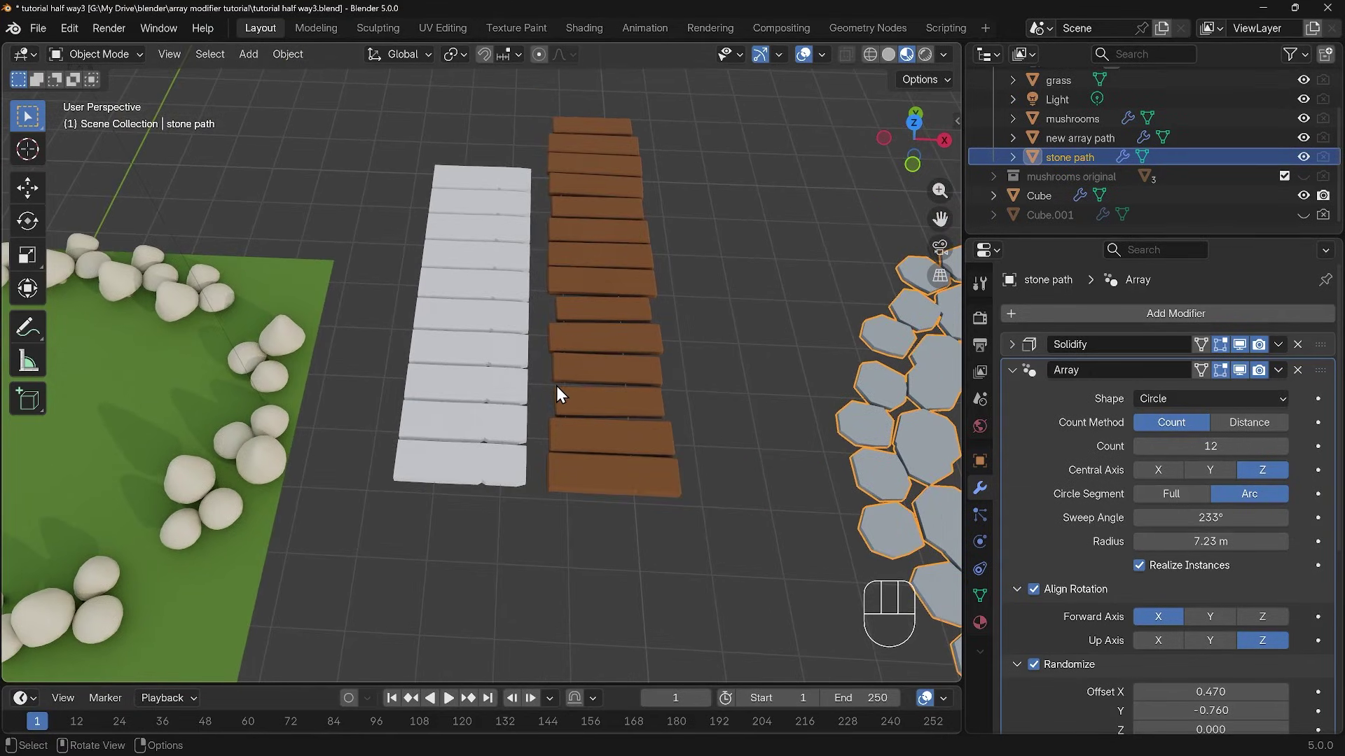
left_click(500, 485)
left_click_drag(525, 522, 484, 542)
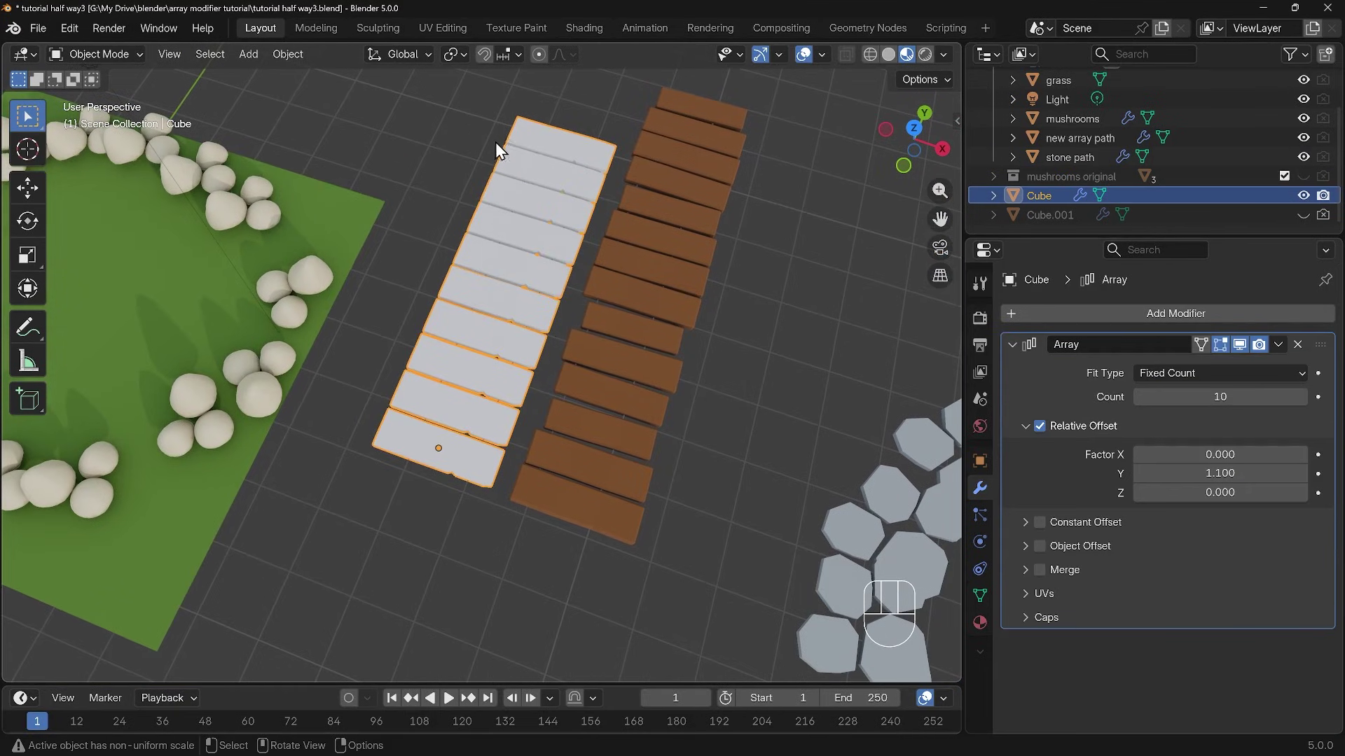
left_click(565, 499)
left_click_drag(655, 442, 536, 388)
left_click(622, 448)
left_click_drag(349, 443, 504, 464)
left_click(464, 394)
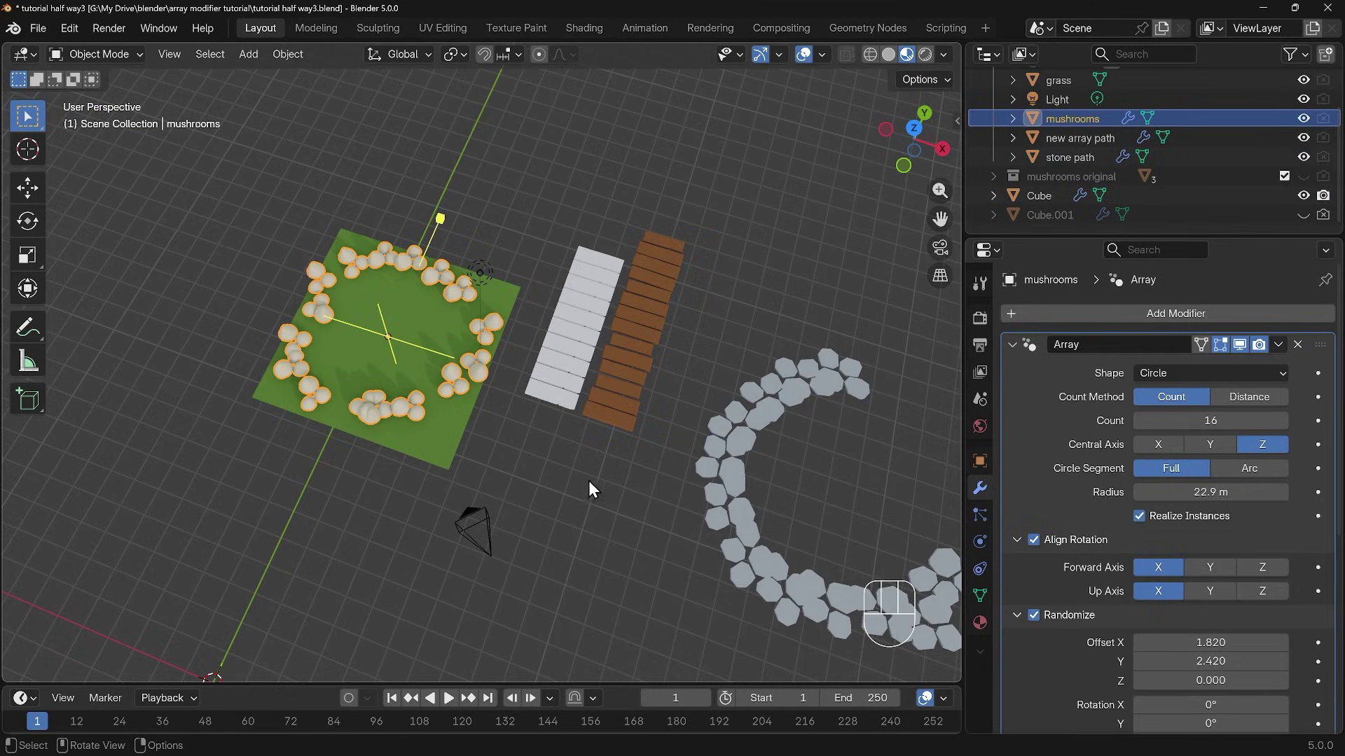
Switch to testing.blend and add a new cube mesh
left_click_drag(561, 516, 572, 450)
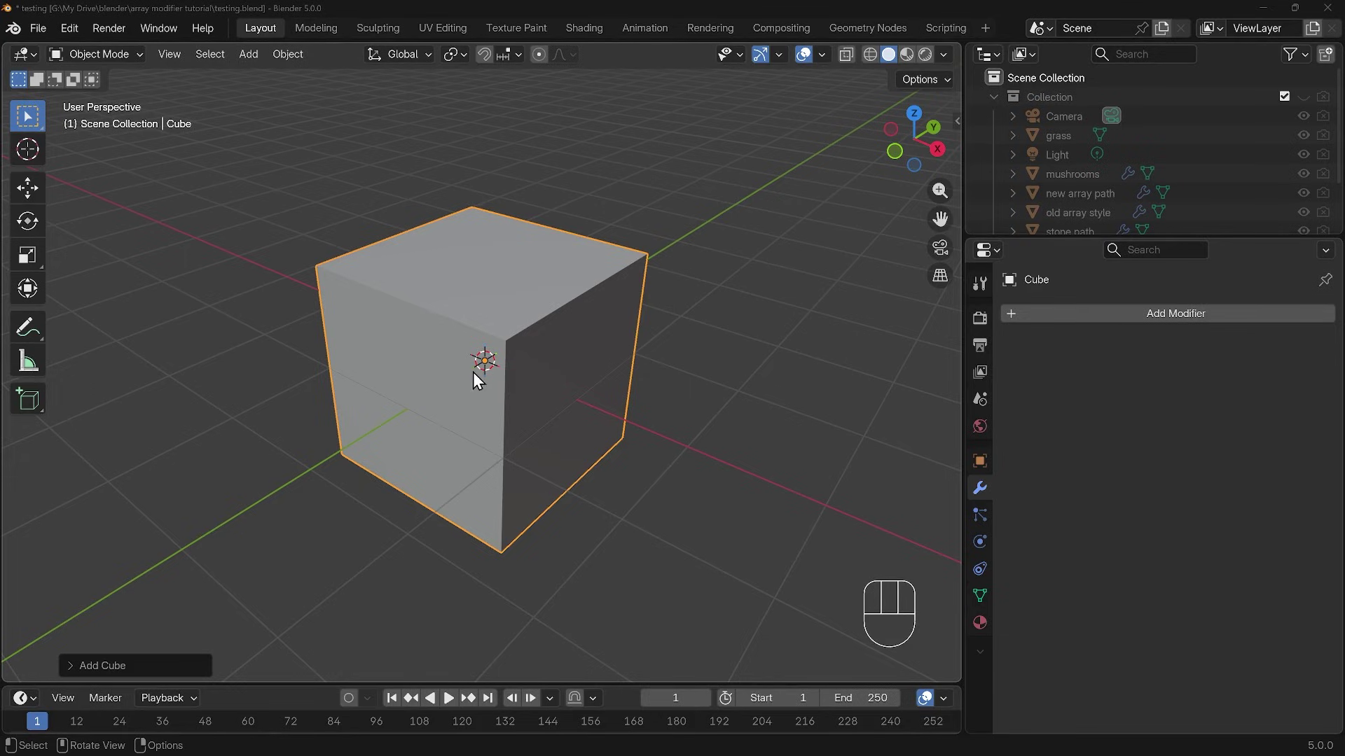
Scale the cube flat on Z, then stretch it along Y into a thin long plank
left_click_drag(492, 375, 500, 348)
key("s")
key("z")
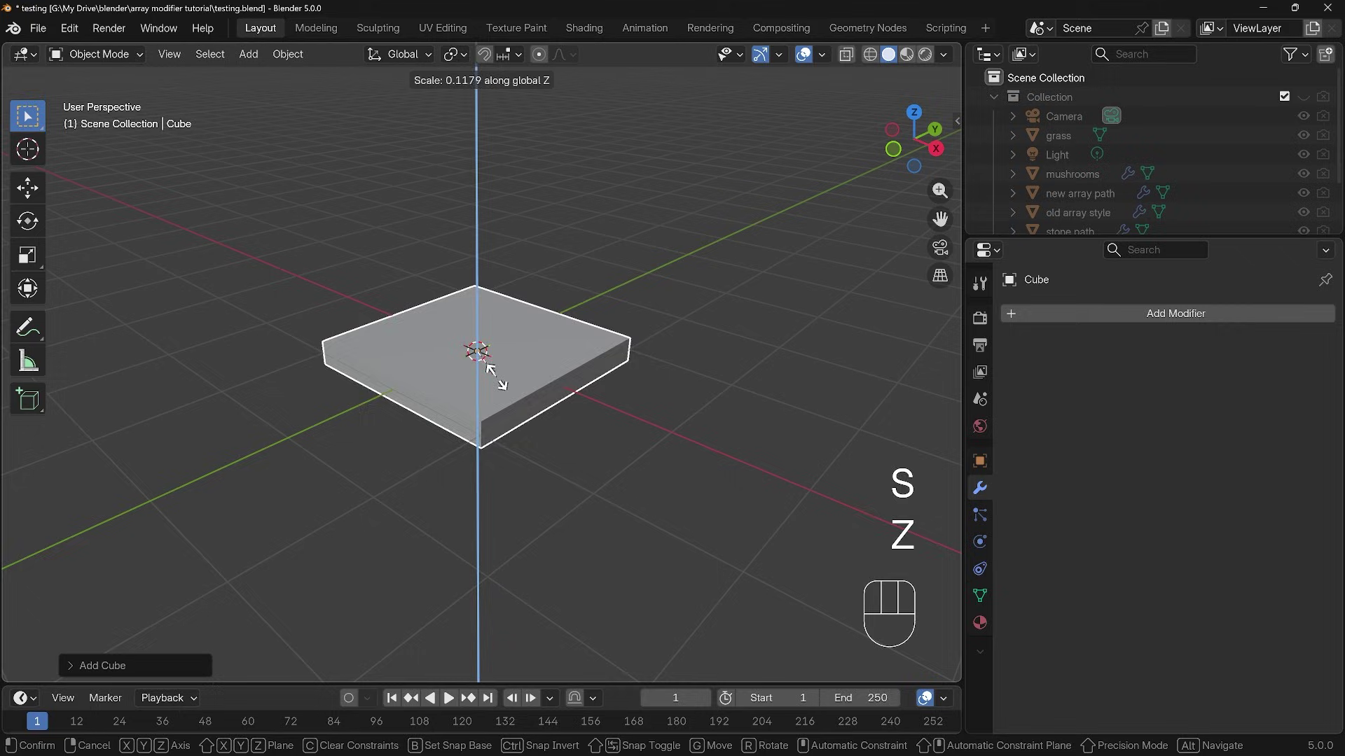
key("s")
key("y")
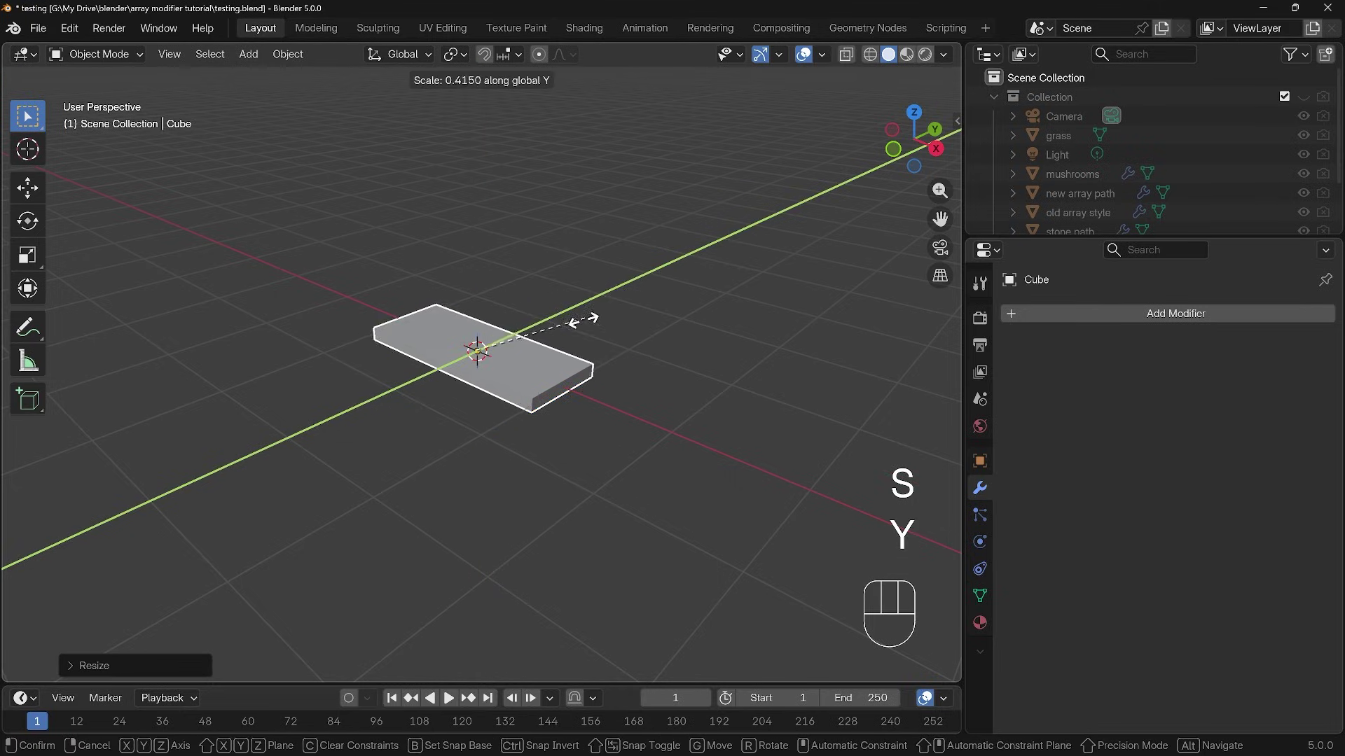
left_click_drag(568, 386, 561, 419)
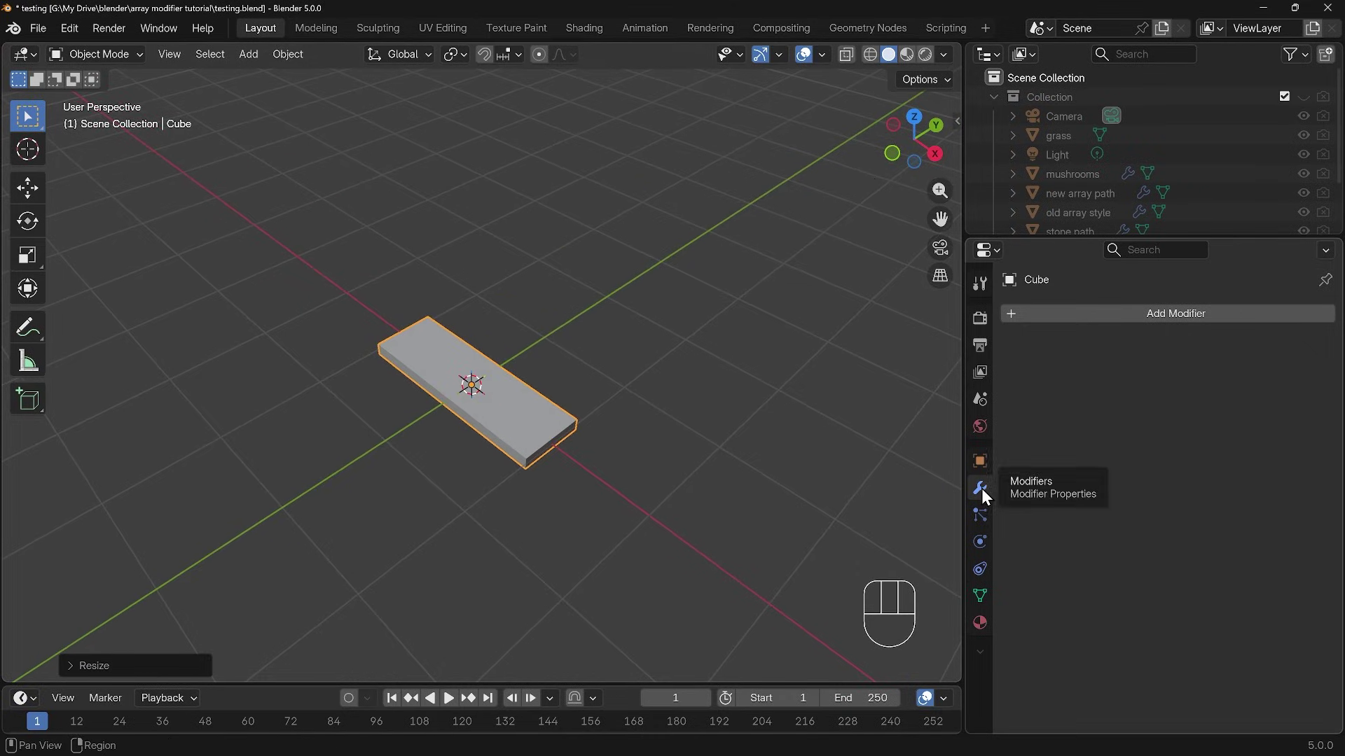
Add an Array modifier to the plank with Count 4 and Relative Offset factor 1.1
left_click_drag(1108, 320, 984, 385)
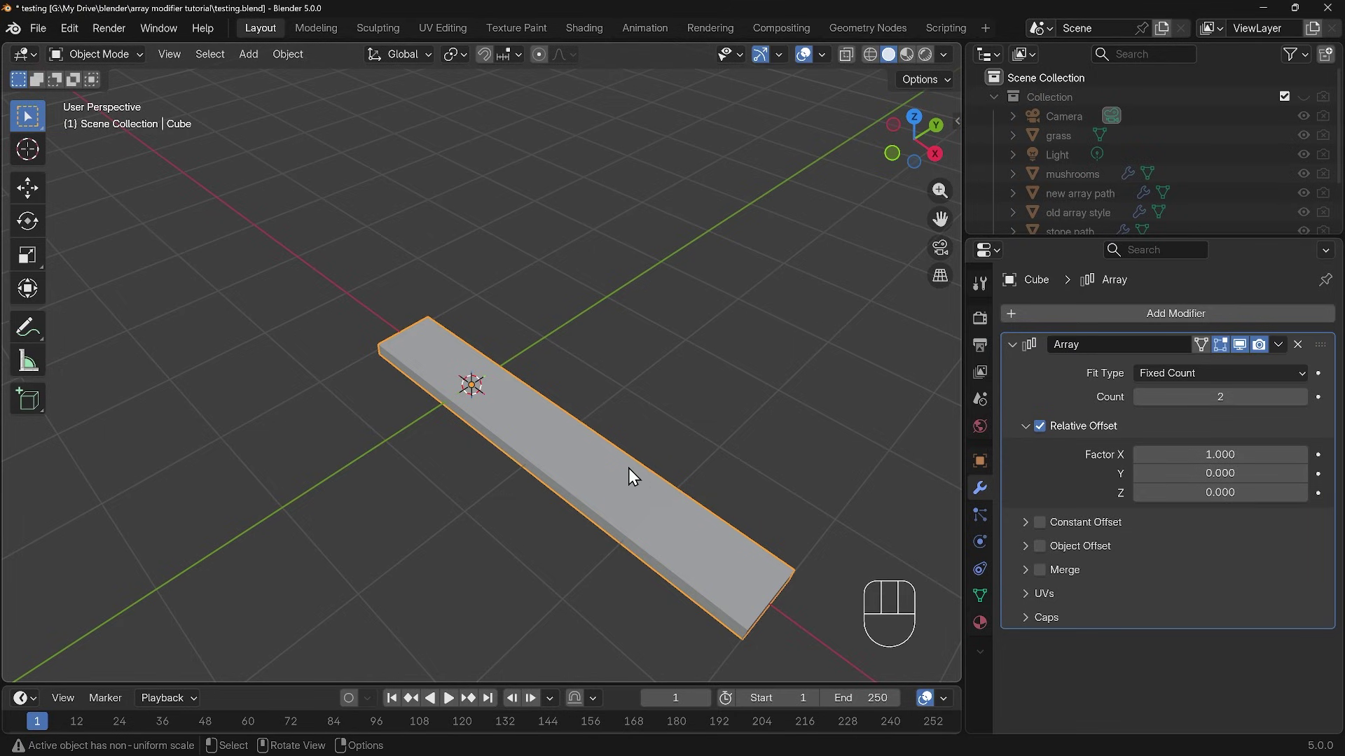
left_click_drag(626, 480, 677, 493)
left_click_drag(685, 482, 649, 485)
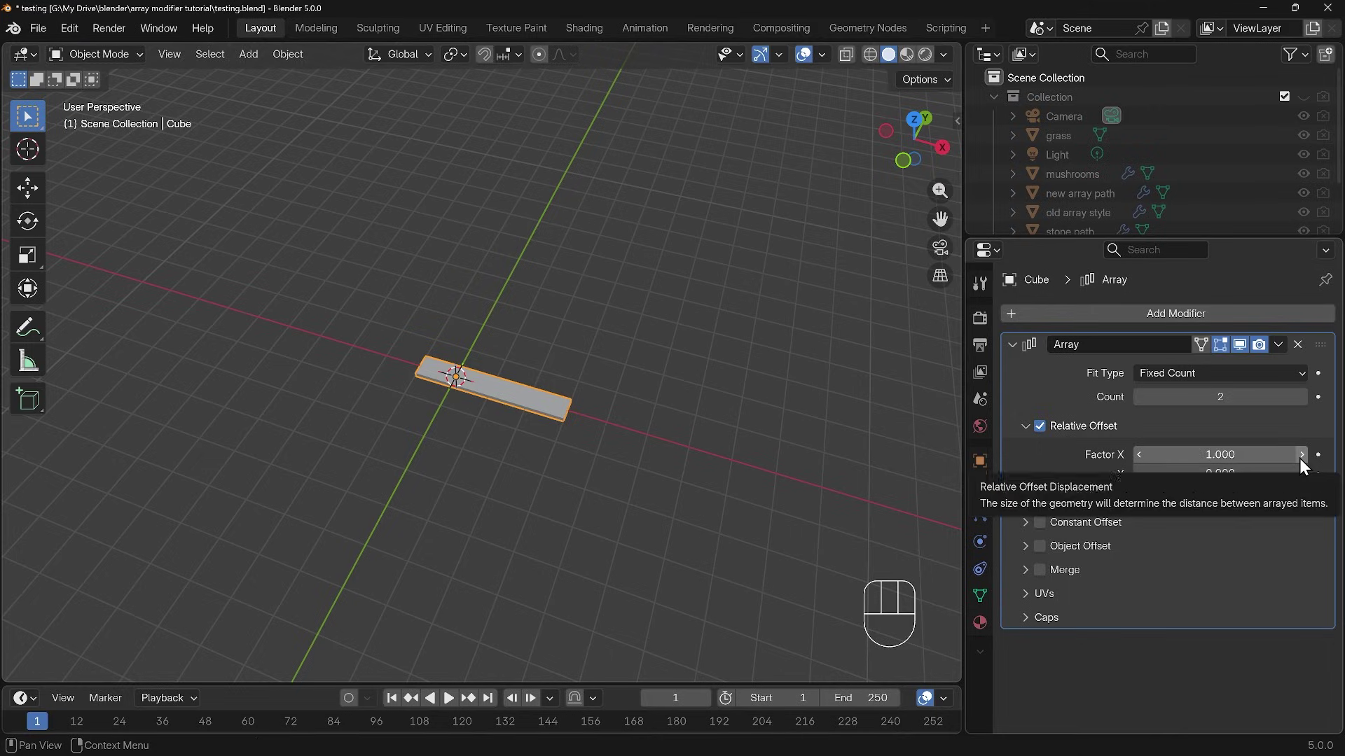
left_click(1302, 463)
left_click_drag(532, 414, 546, 422)
left_click(1301, 408)
left_click_drag(755, 404, 625, 384)
left_click(1304, 401)
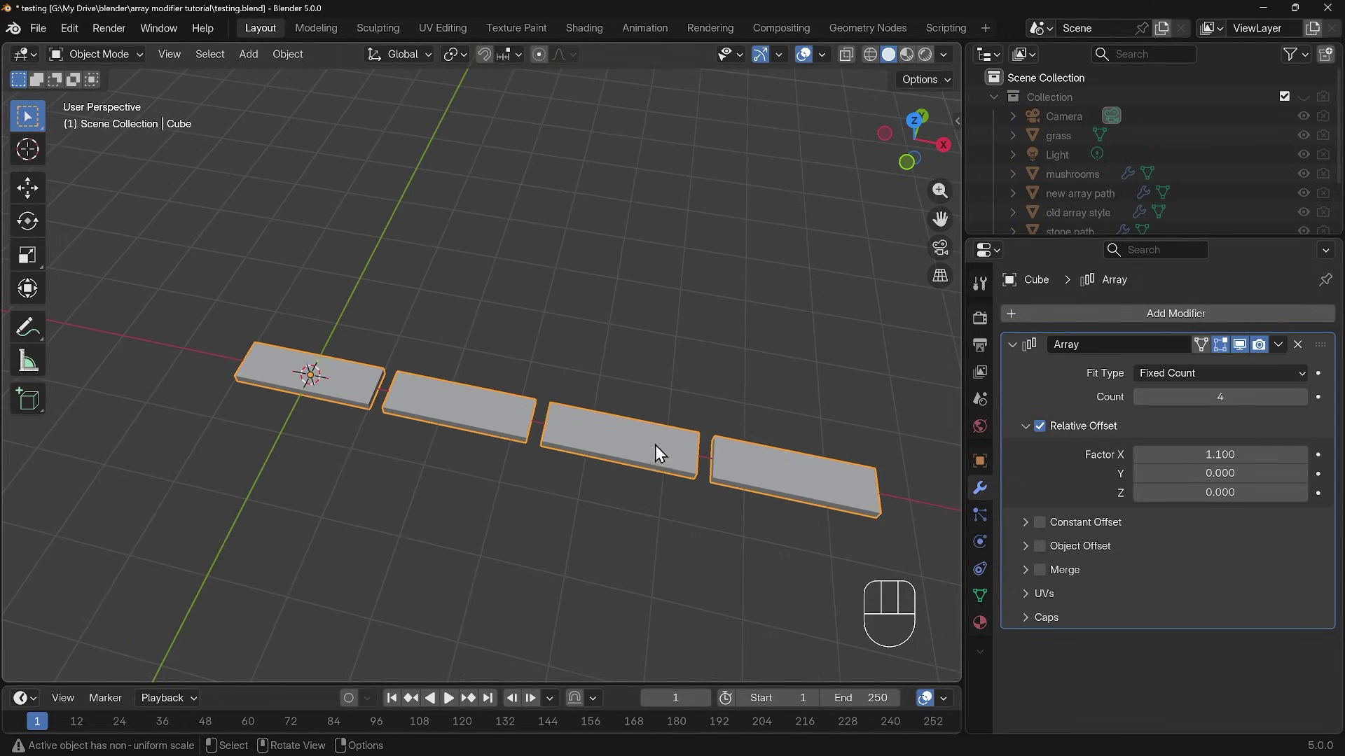
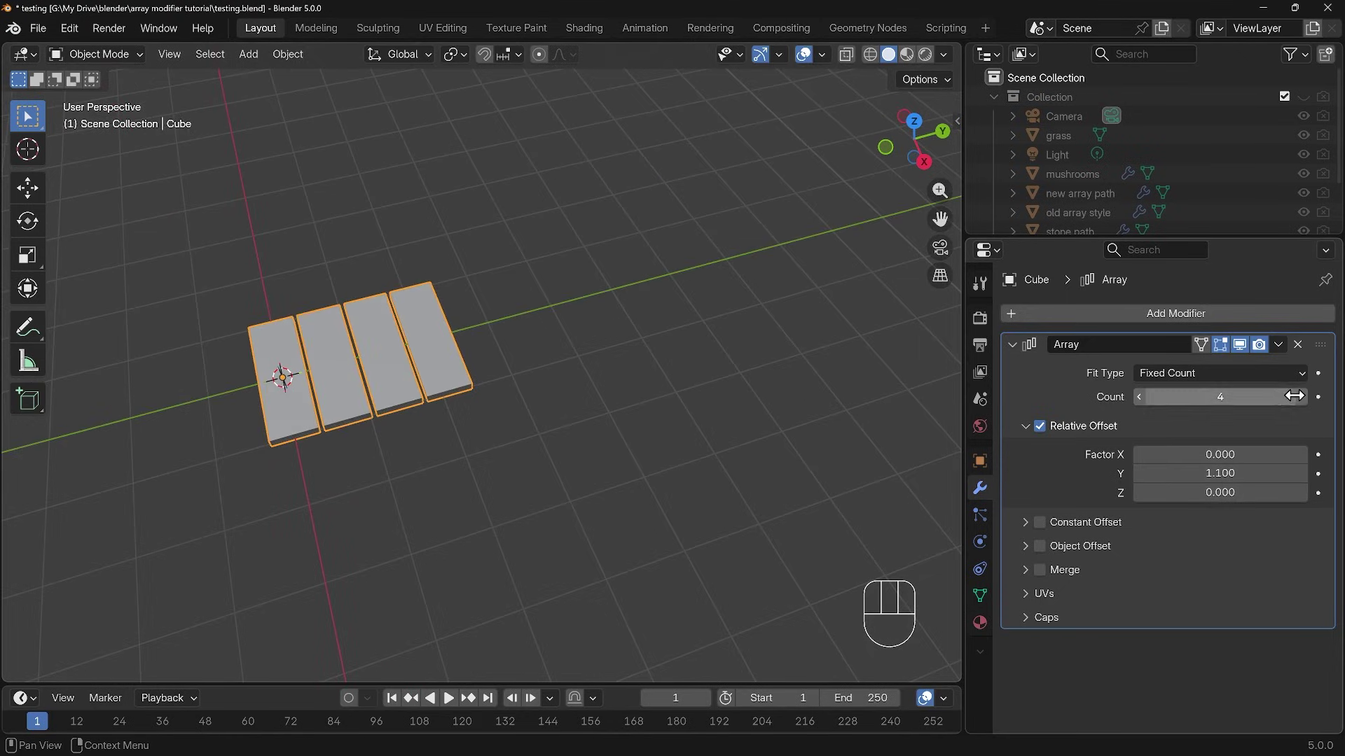
Raise the Array Count to 10 and inspect the long row of planks from several sides
left_click(1304, 403)
left_click(1304, 403)
left_click(1305, 404)
double_click(1304, 404)
middle_click(584, 405)
left_click_drag(547, 466, 645, 414)
left_click_drag(608, 437, 681, 381)
left_click_drag(628, 411, 581, 433)
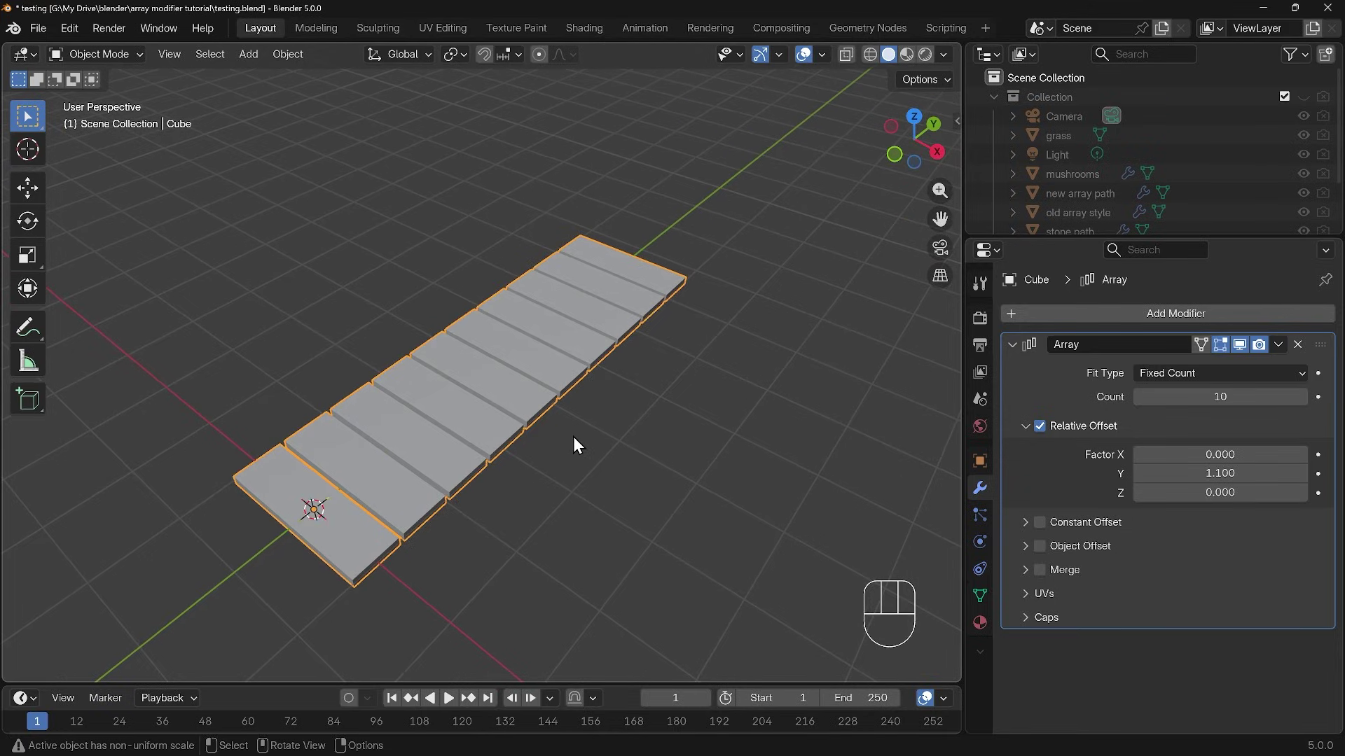
left_click_drag(586, 502, 786, 451)
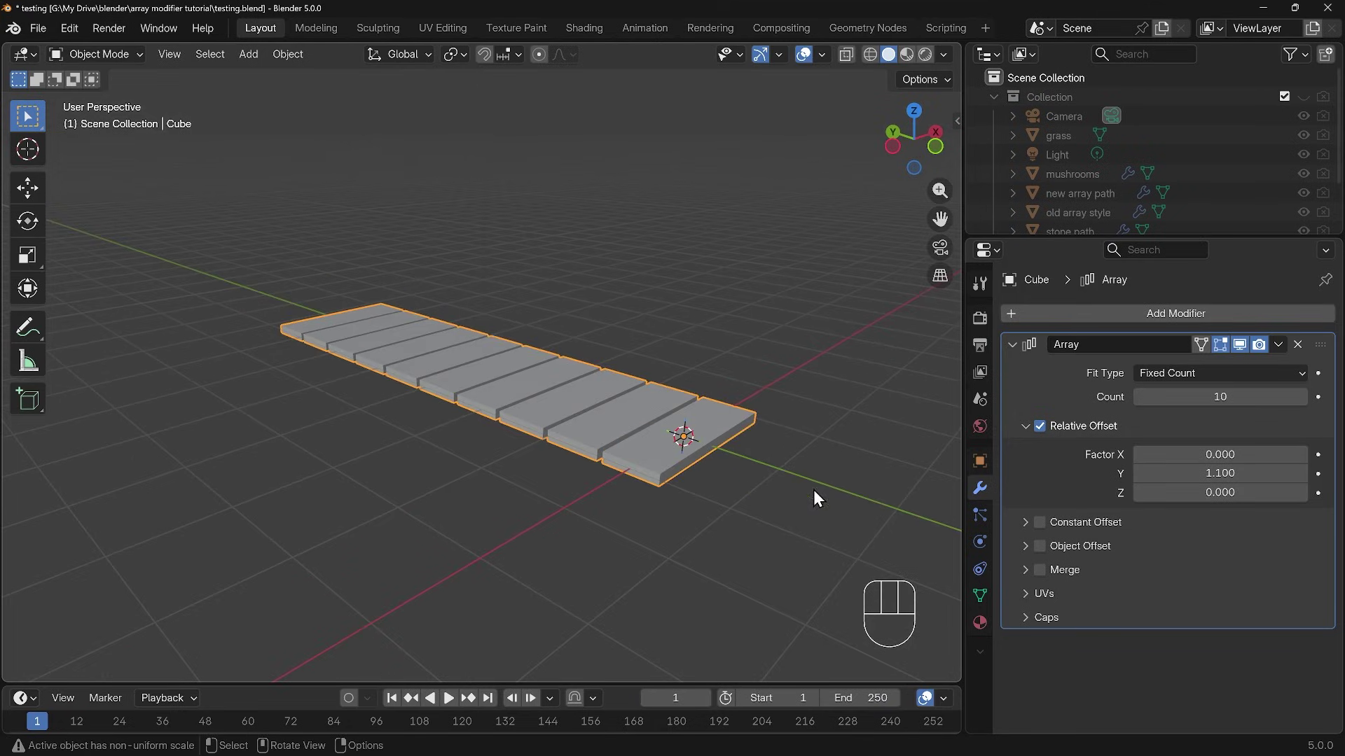
left_click_drag(822, 491, 632, 519)
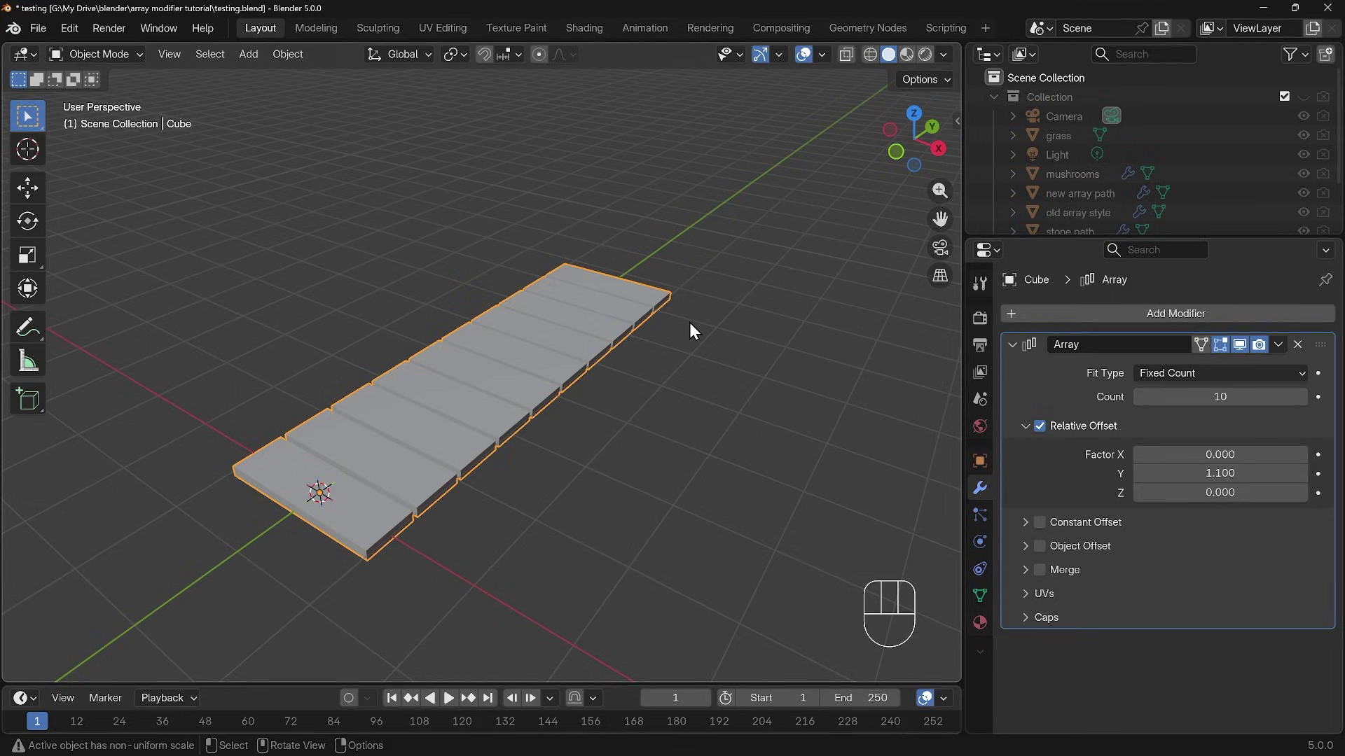
Enter Edit Mode on the base plank and add loop cuts across it
left_click(345, 531)
key("Tab")
left_click_drag(433, 546, 566, 477)
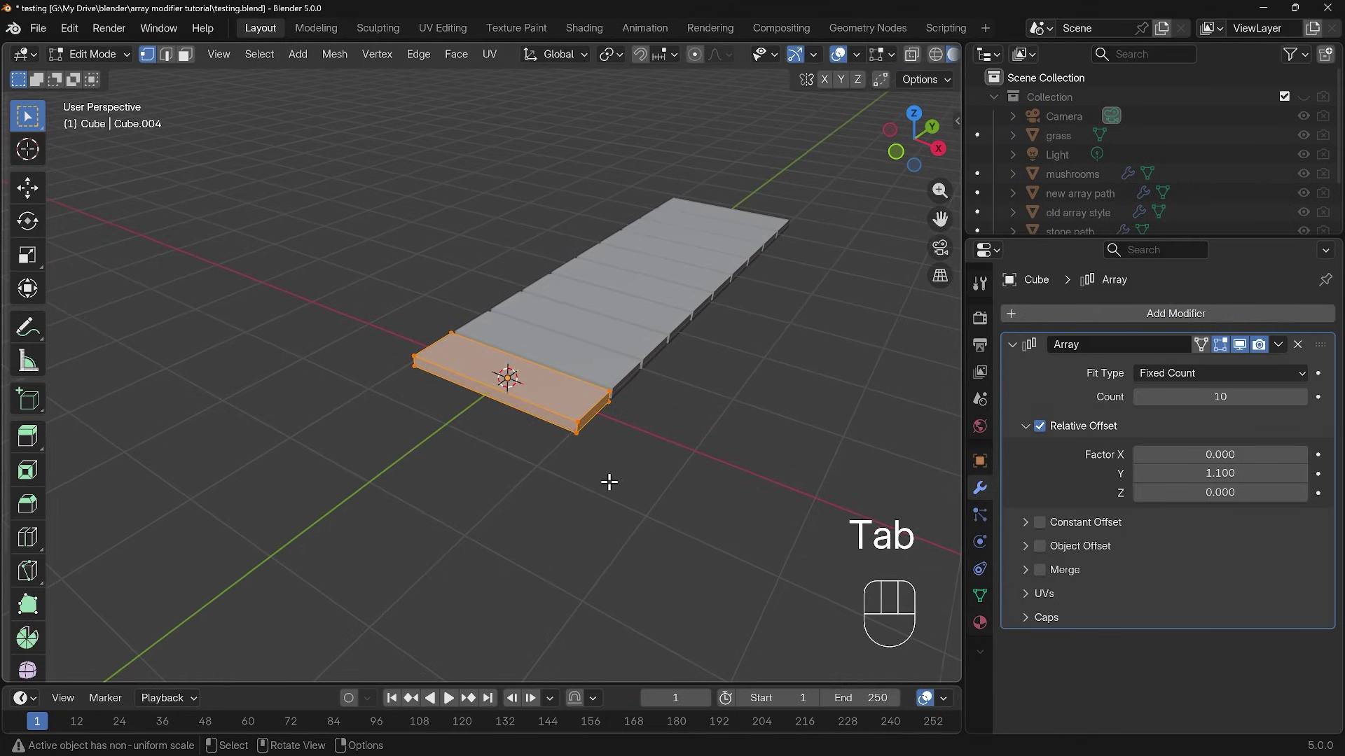
left_click_drag(656, 448, 622, 450)
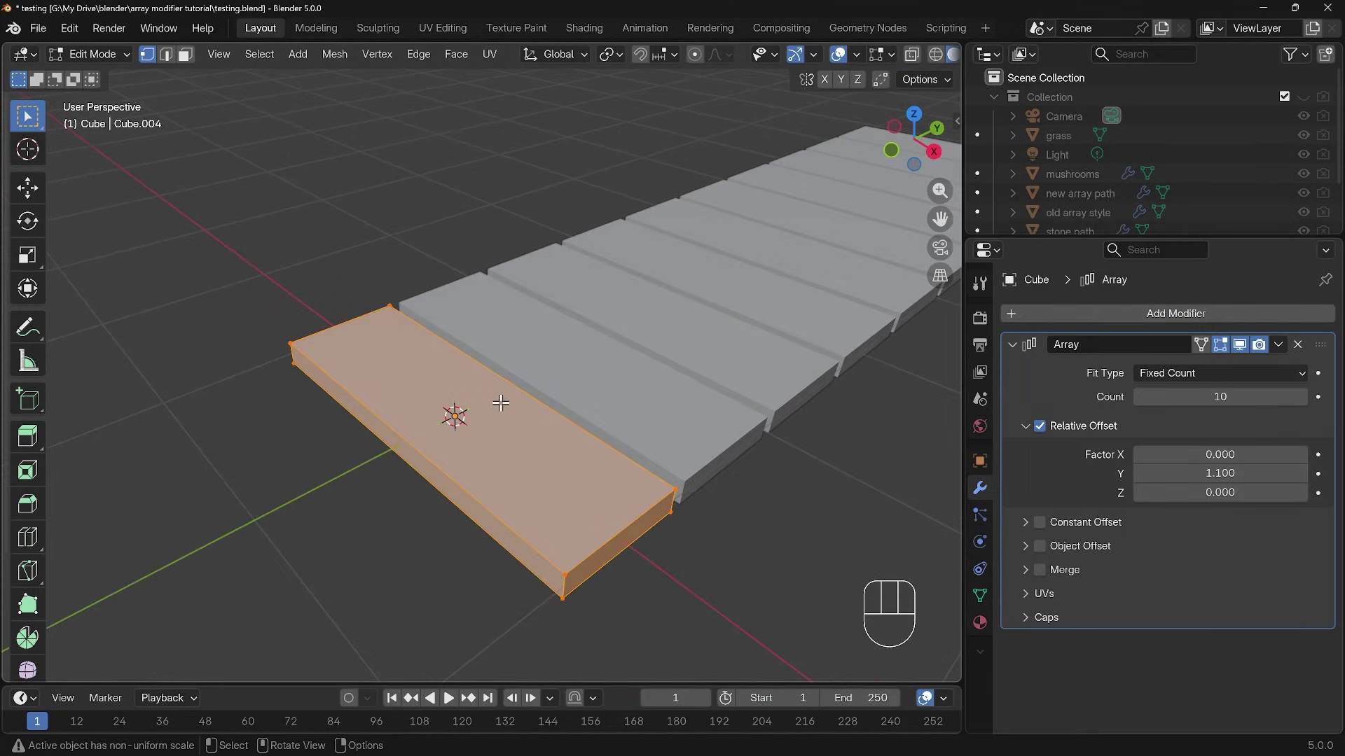
key("ctrl+r")
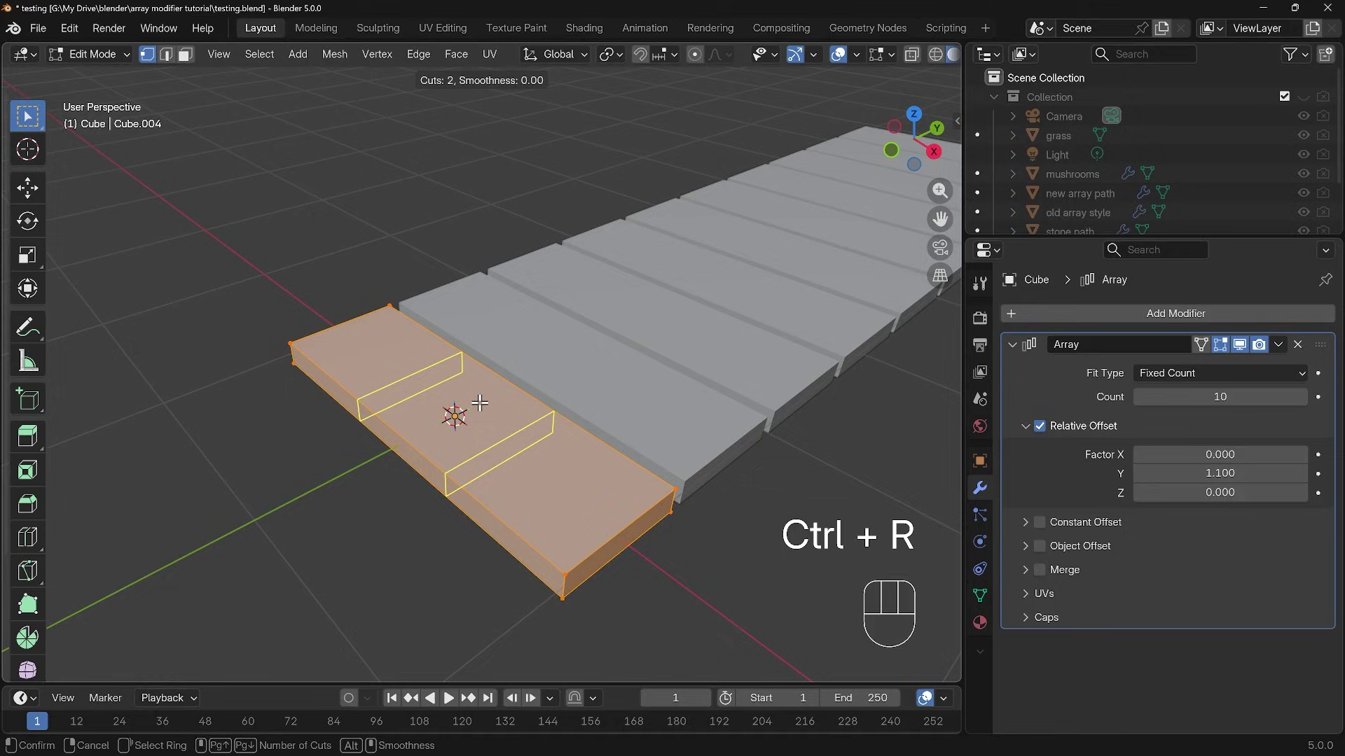
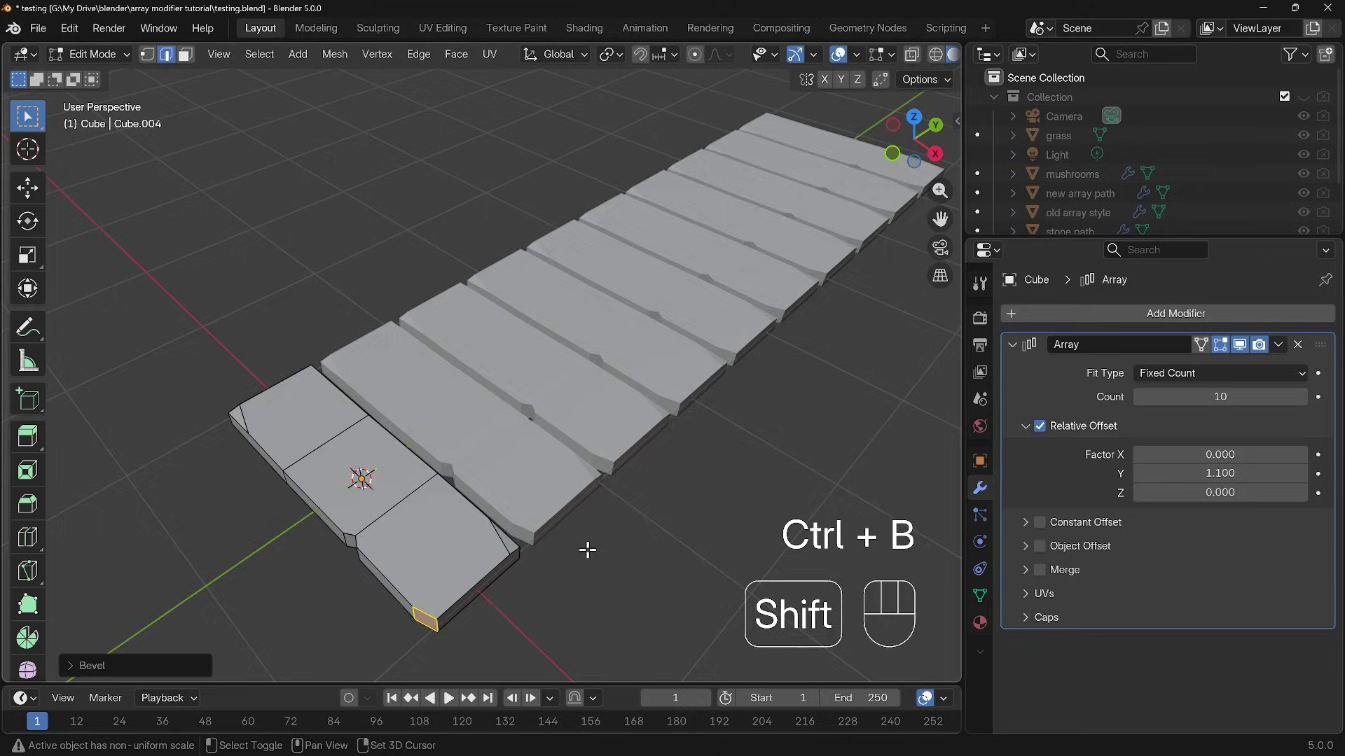
Bevel and nick the plank edges so all ten copies look worn, then return to Object Mode
left_click_drag(453, 466, 511, 449)
left_click_drag(550, 433, 605, 426)
left_click_drag(488, 398, 675, 402)
left_click_drag(617, 409, 698, 457)
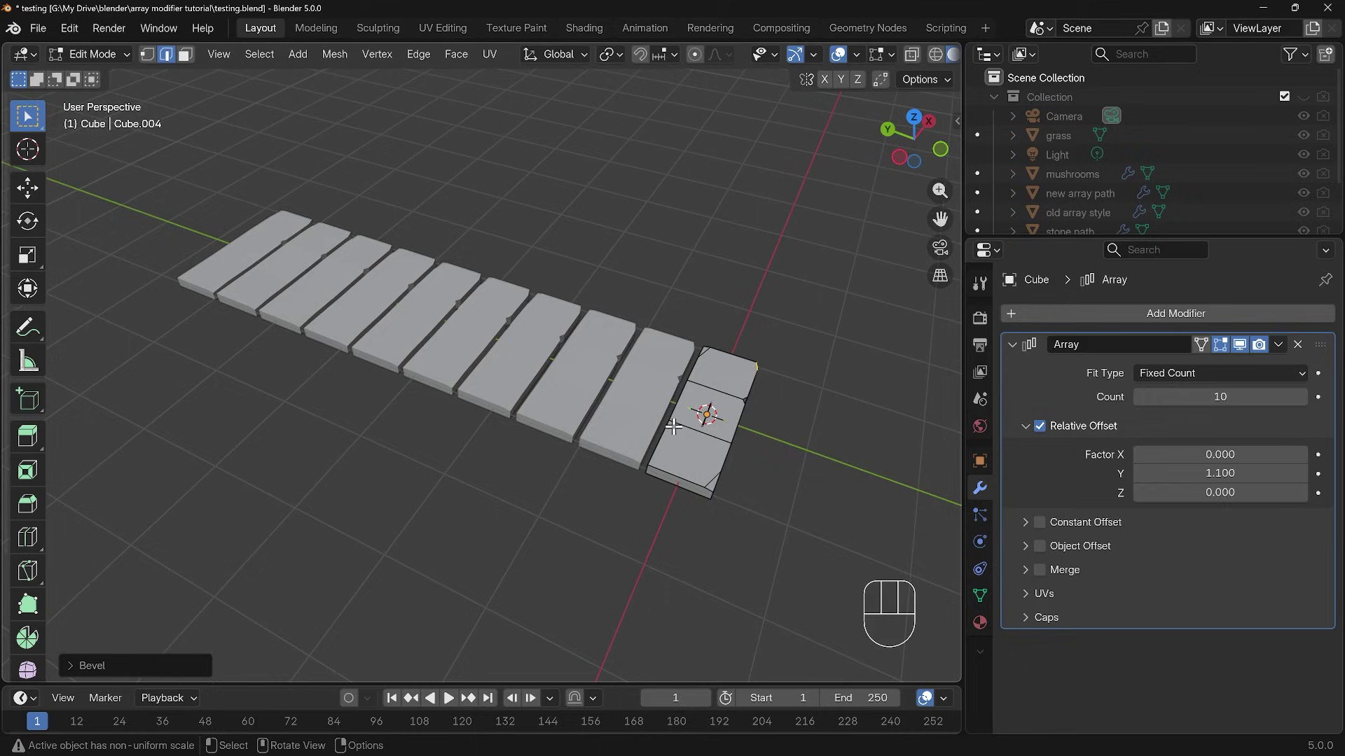
key("Tab")
left_click_drag(733, 428, 609, 433)
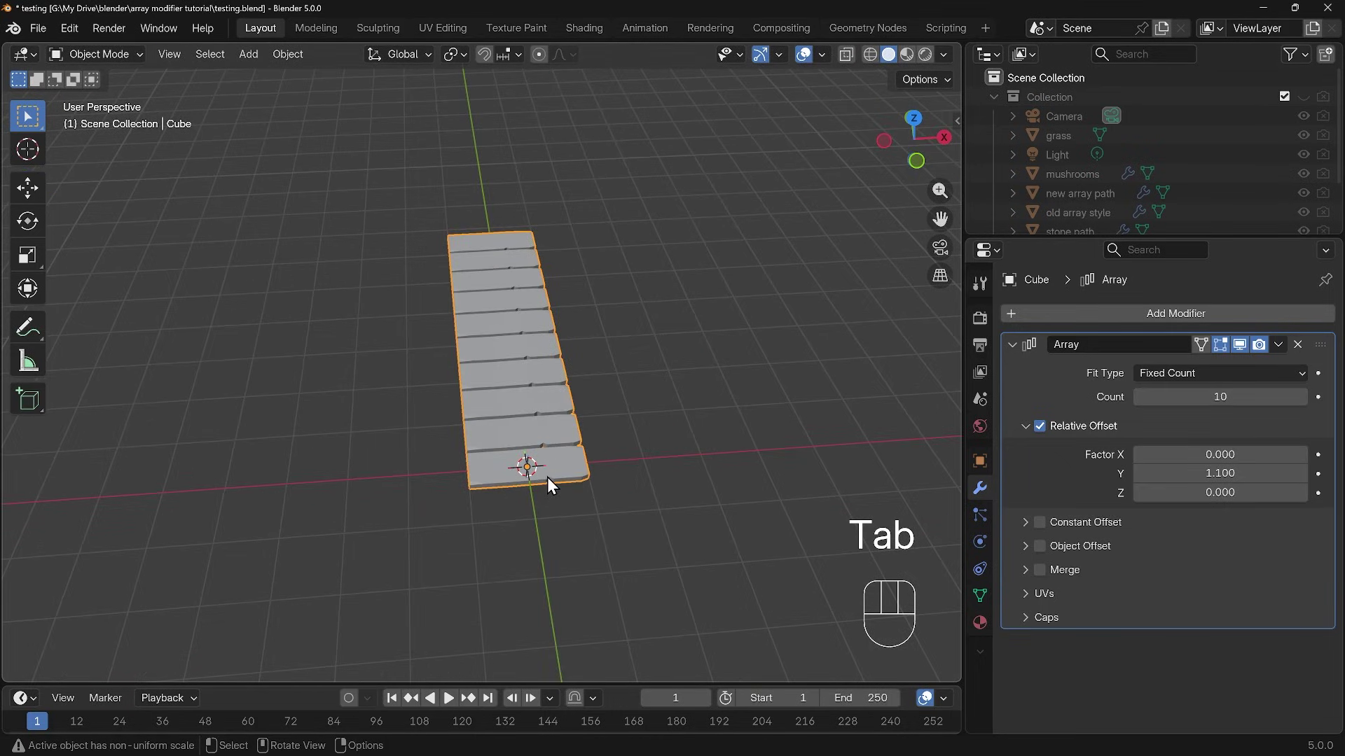
Duplicate the plank path, move the copy along X beside the original and remove its Array modifier
key("shift+d")
key("x")
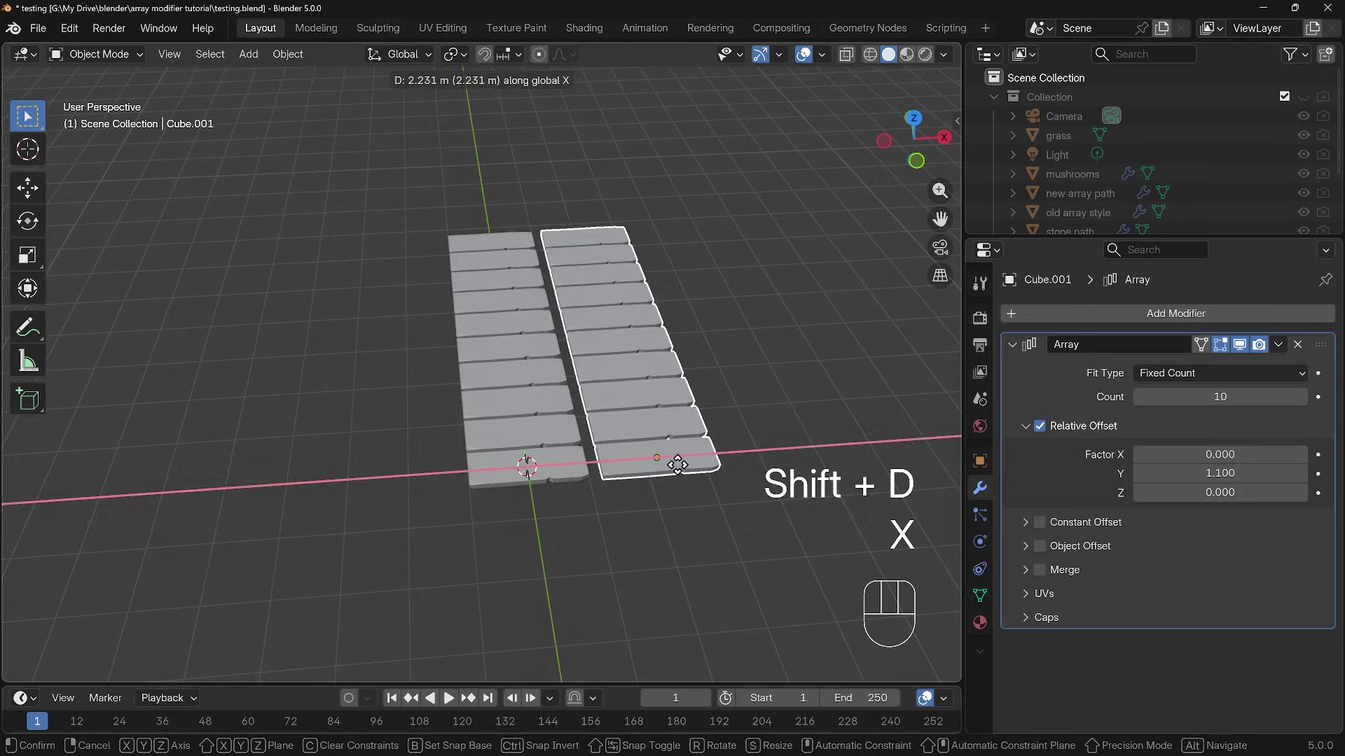
left_click_drag(669, 467, 582, 488)
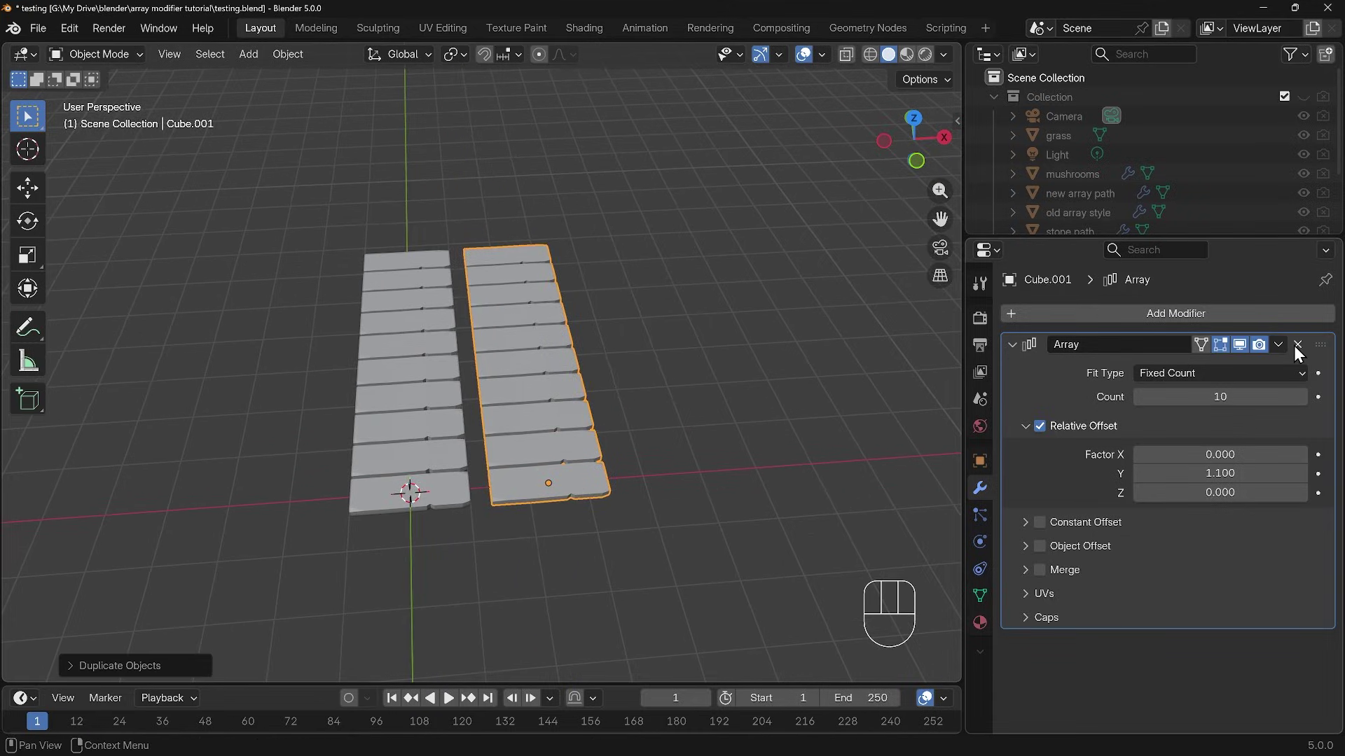
left_click(1299, 349)
Add the new-style Array modifier to the duplicate, showing three copies lengthwise
left_click_drag(1164, 321, 967, 366)
key("r")
left_click_drag(740, 507, 666, 482)
left_click_drag(666, 482, 637, 452)
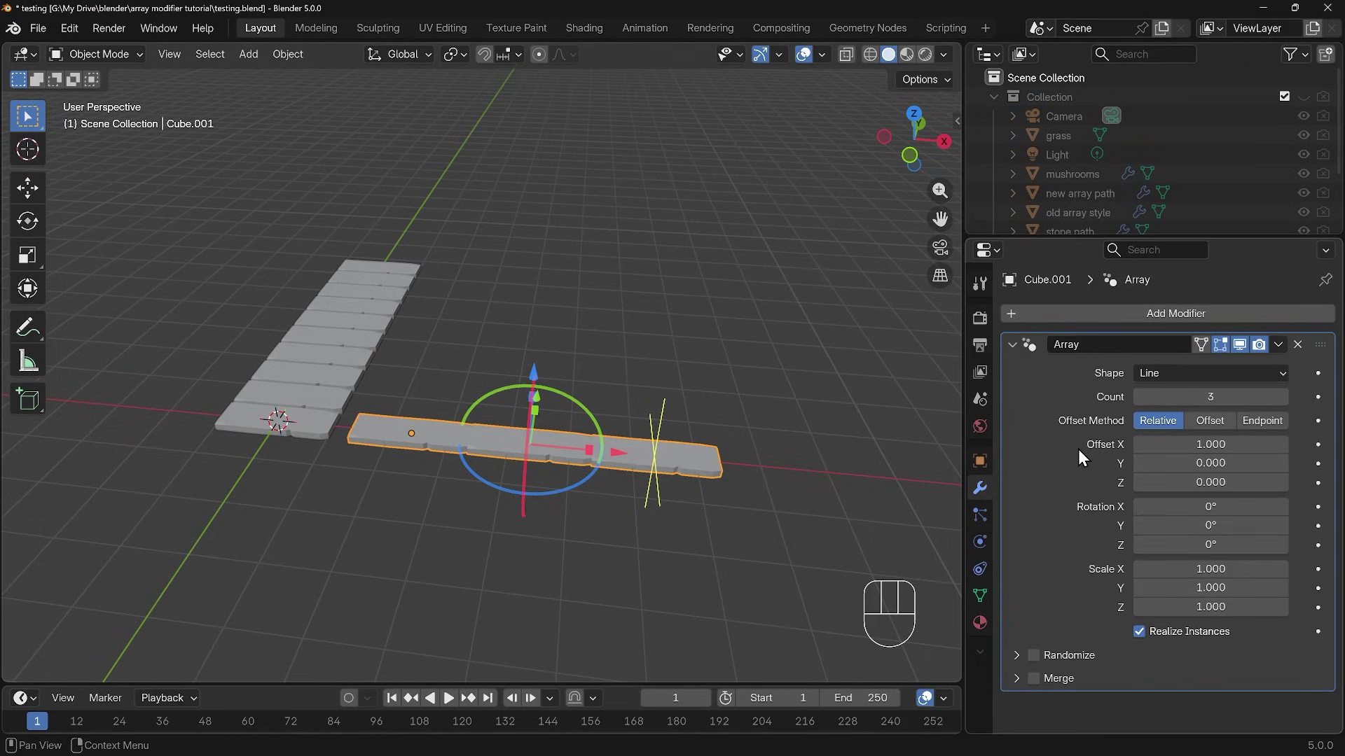
Compare the original row's array settings, then reselect Cube.001's new Array modifier
left_click(315, 433)
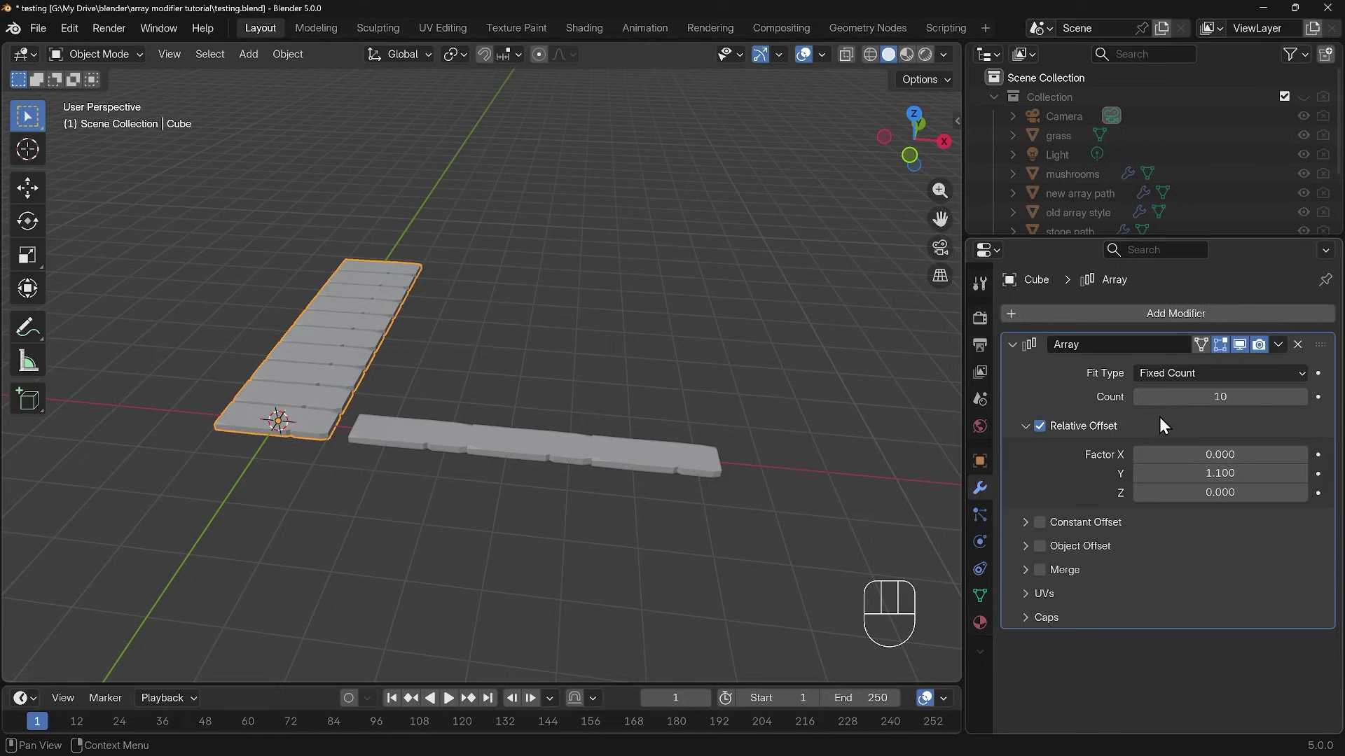
left_click_drag(1304, 380, 436, 449)
left_click(429, 440)
left_click_drag(1183, 380, 1174, 395)
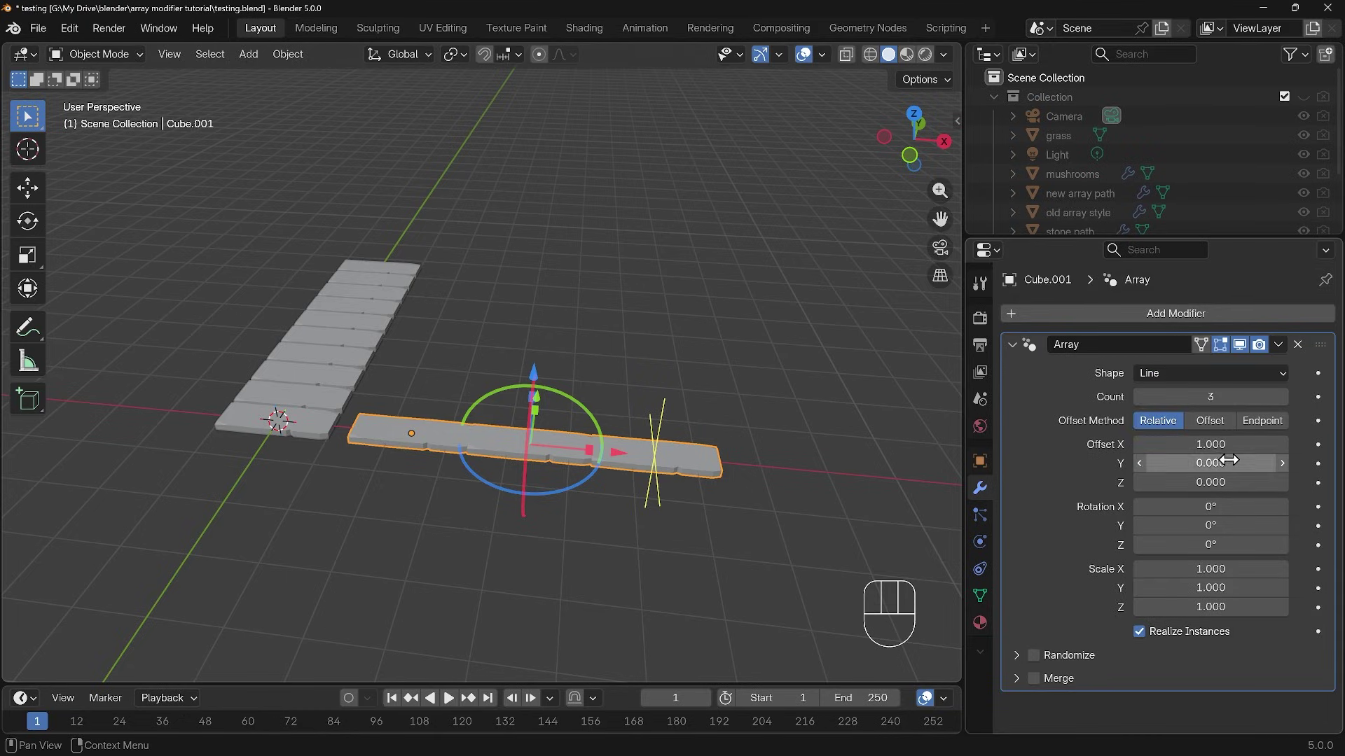
Set the new Array to Offset X 0, Count 10 and Offset Y 1.1, matching the original row
left_click_drag(1240, 444, 1259, 448)
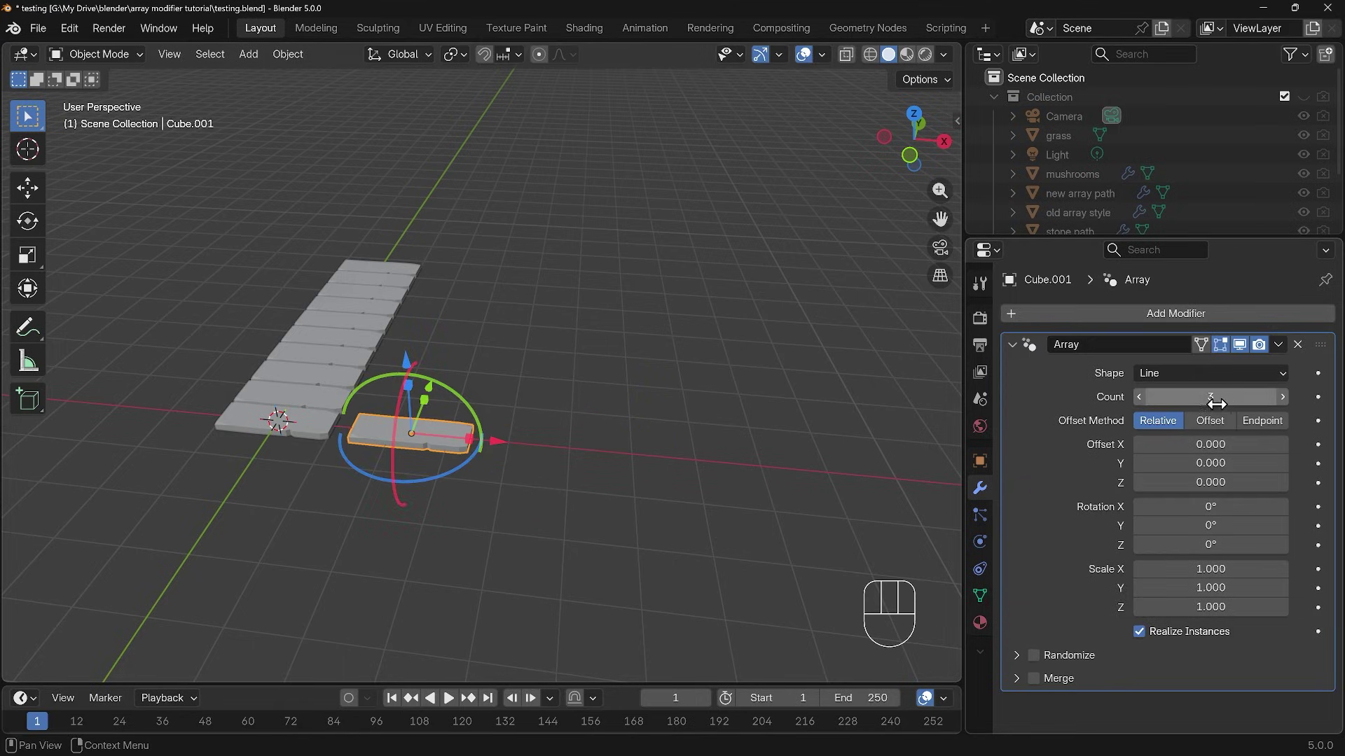
left_click_drag(1233, 400, 1259, 383)
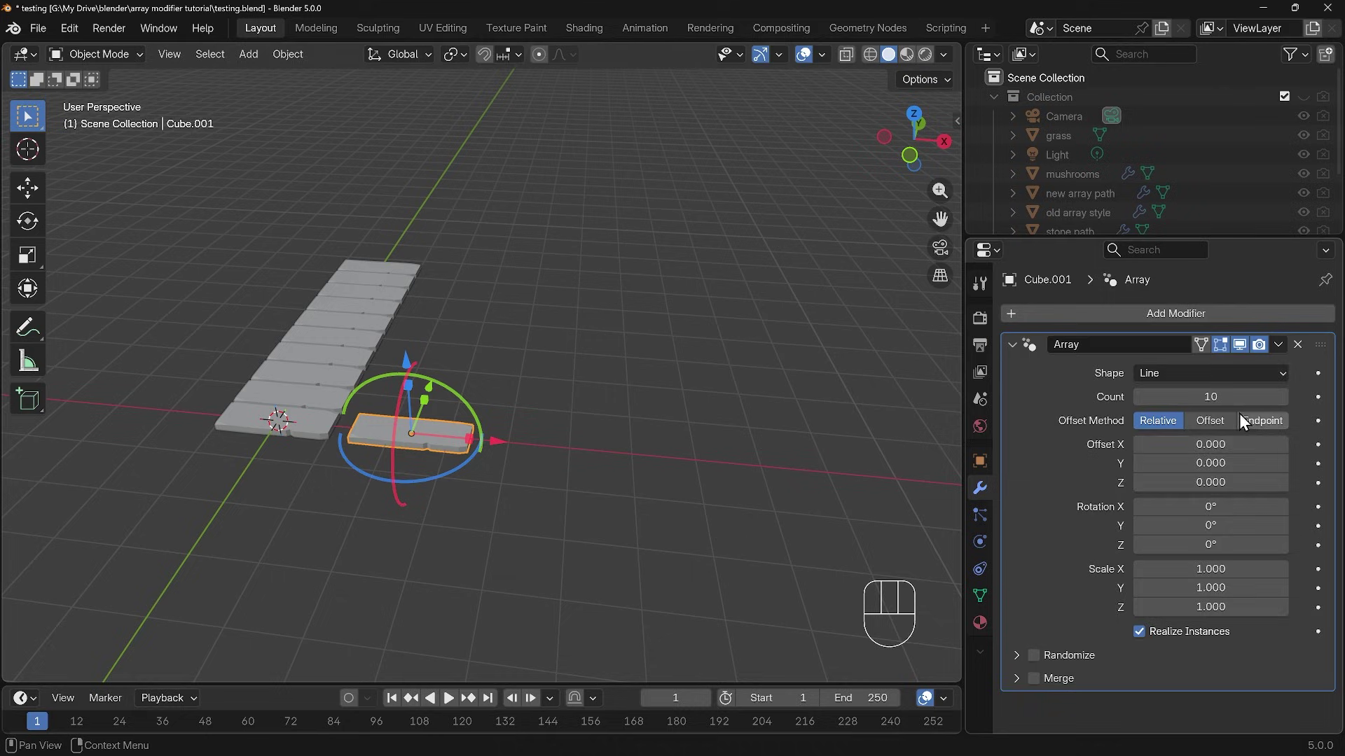
left_click_drag(1213, 466, 1214, 465)
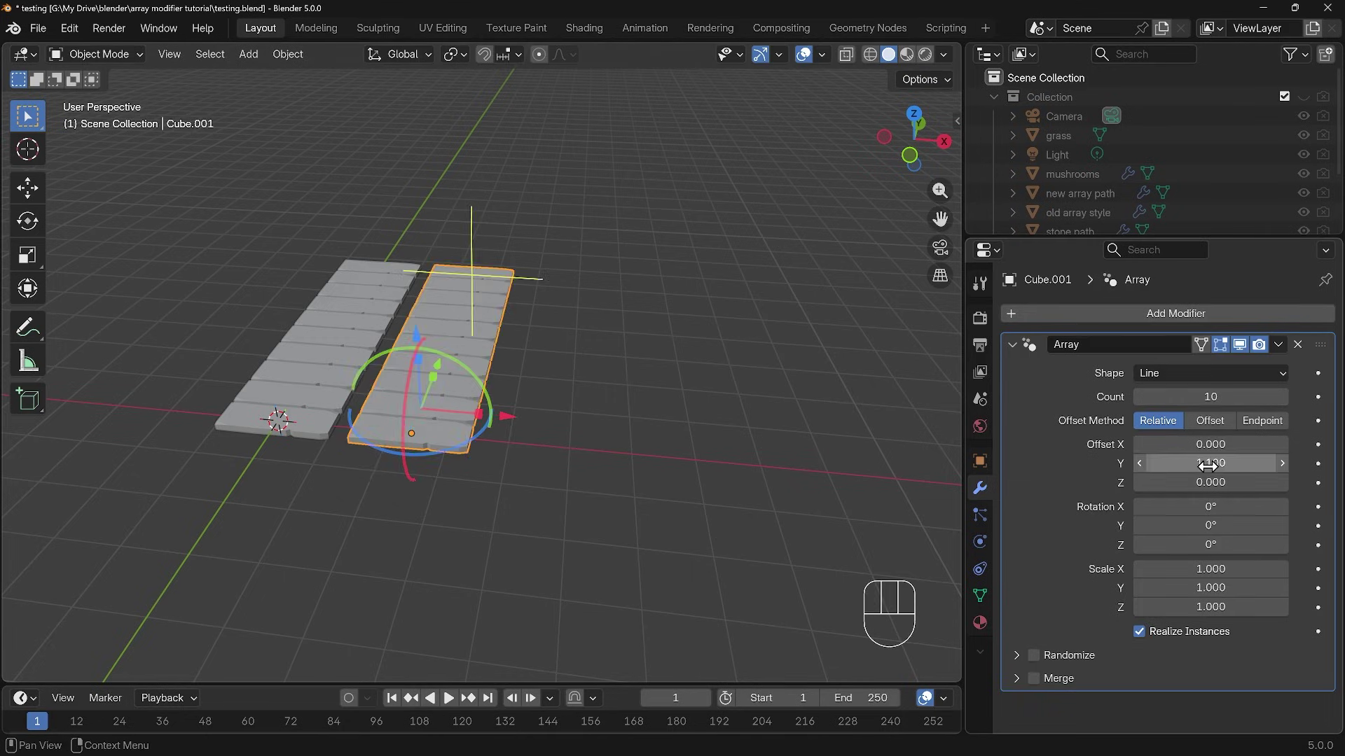
left_click_drag(600, 441, 497, 488)
left_click_drag(672, 424, 700, 482)
middle_click(680, 473)
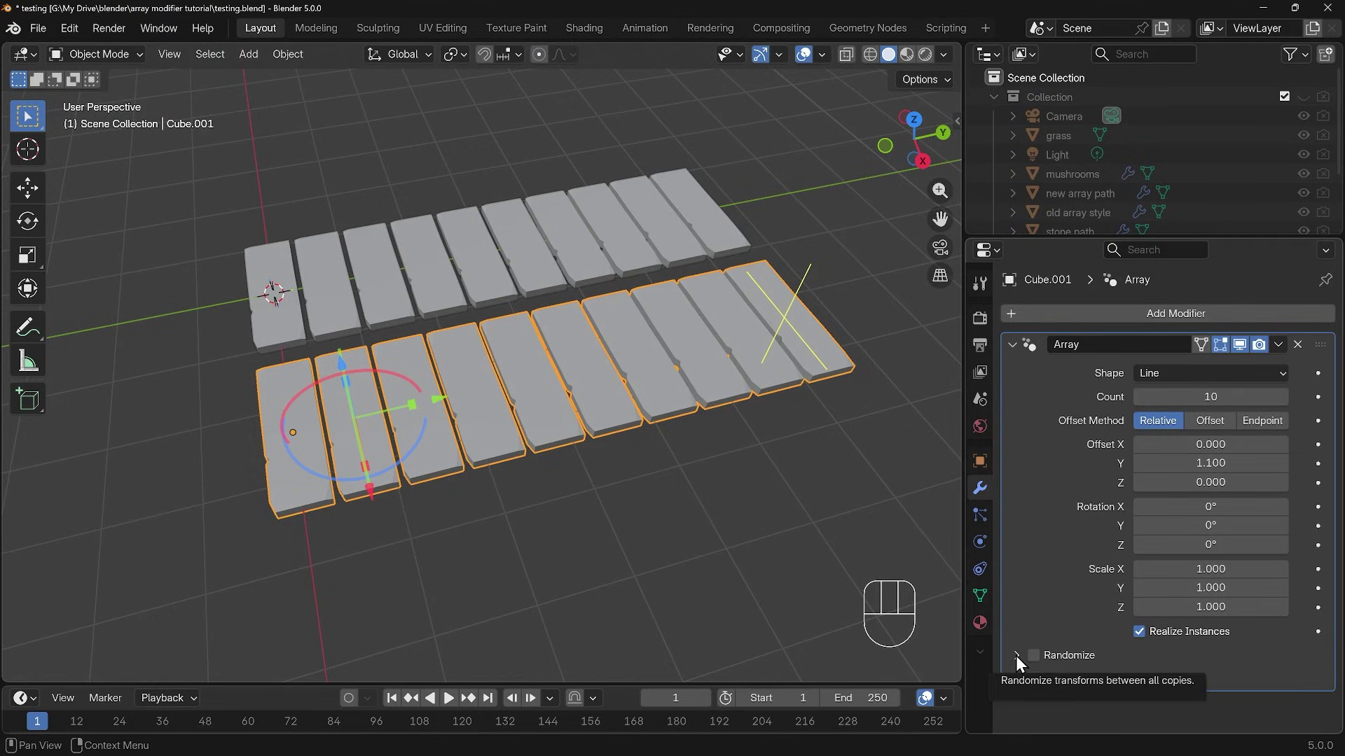
Enable Randomize with Offset 0.14/0.1/0.25, small rotations and per-axis scale X 0.16, Z 0.02
left_click(1019, 660)
left_click(1039, 512)
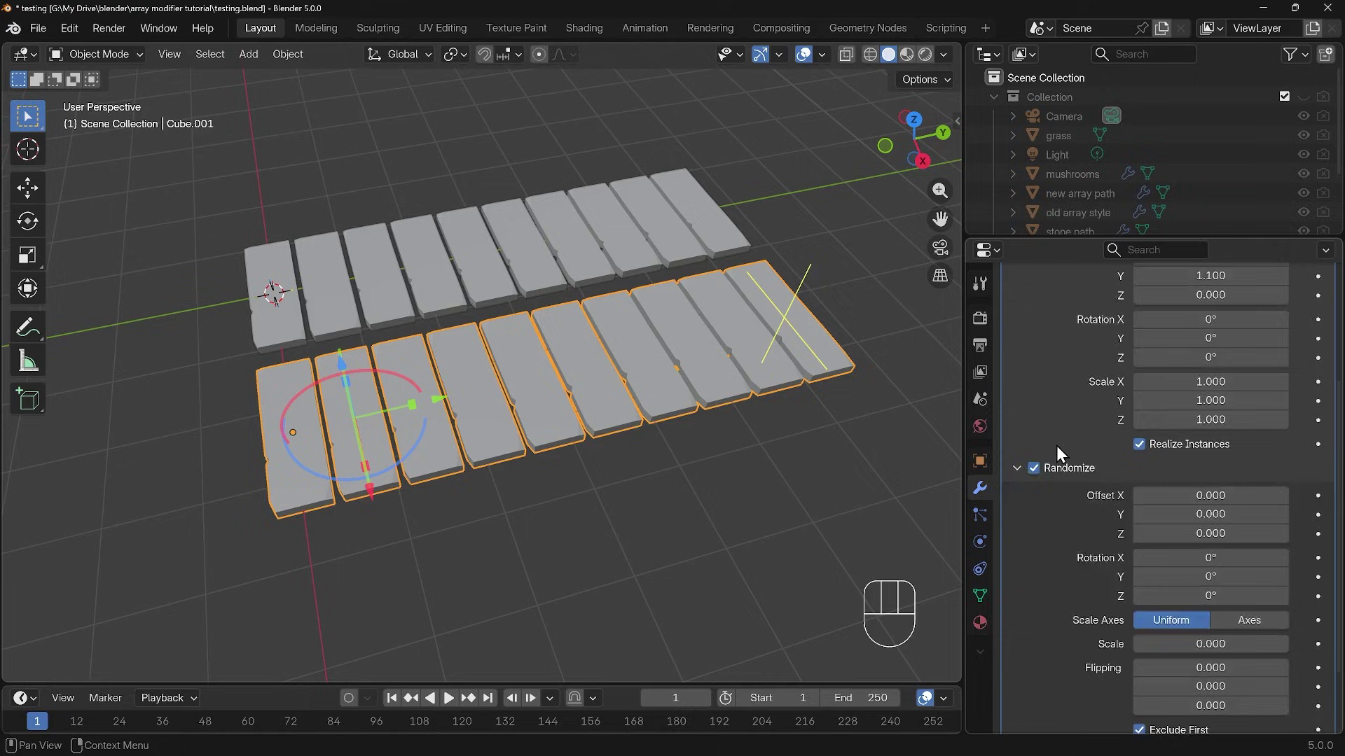
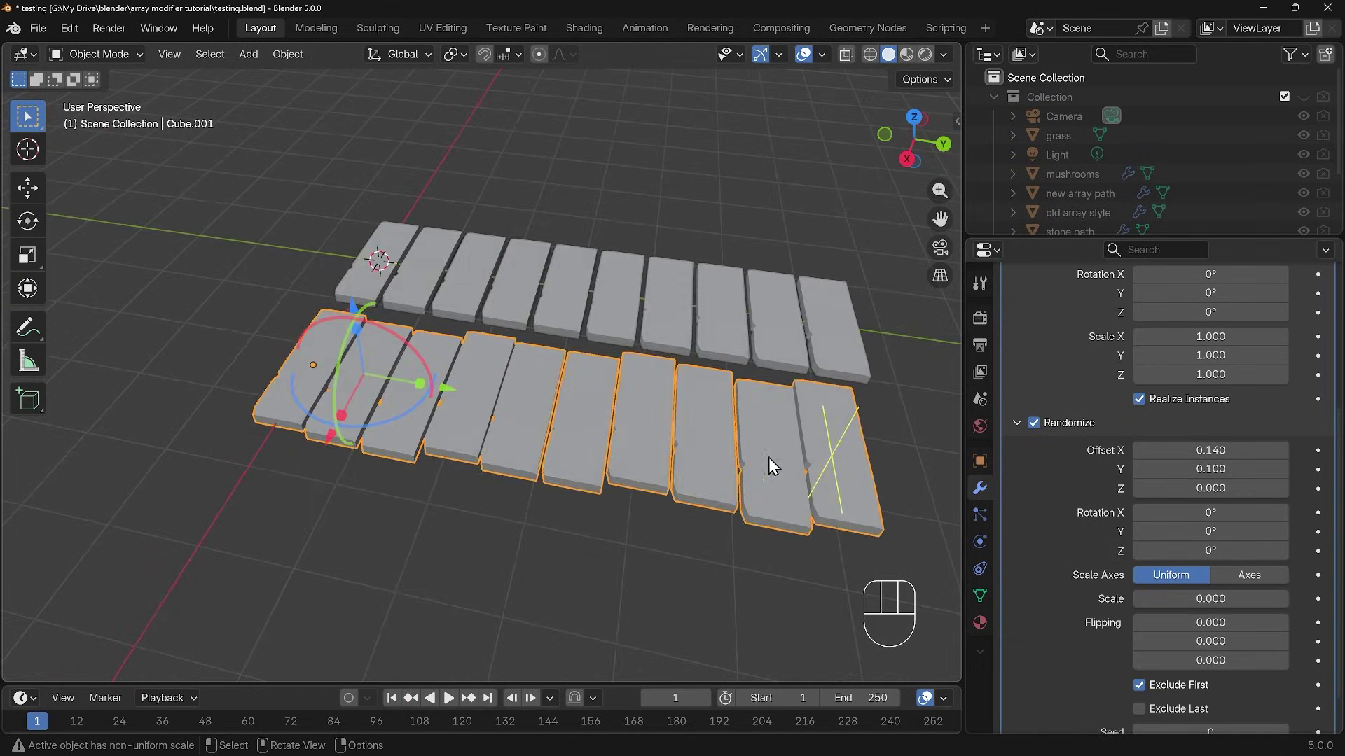
left_click_drag(598, 470, 682, 472)
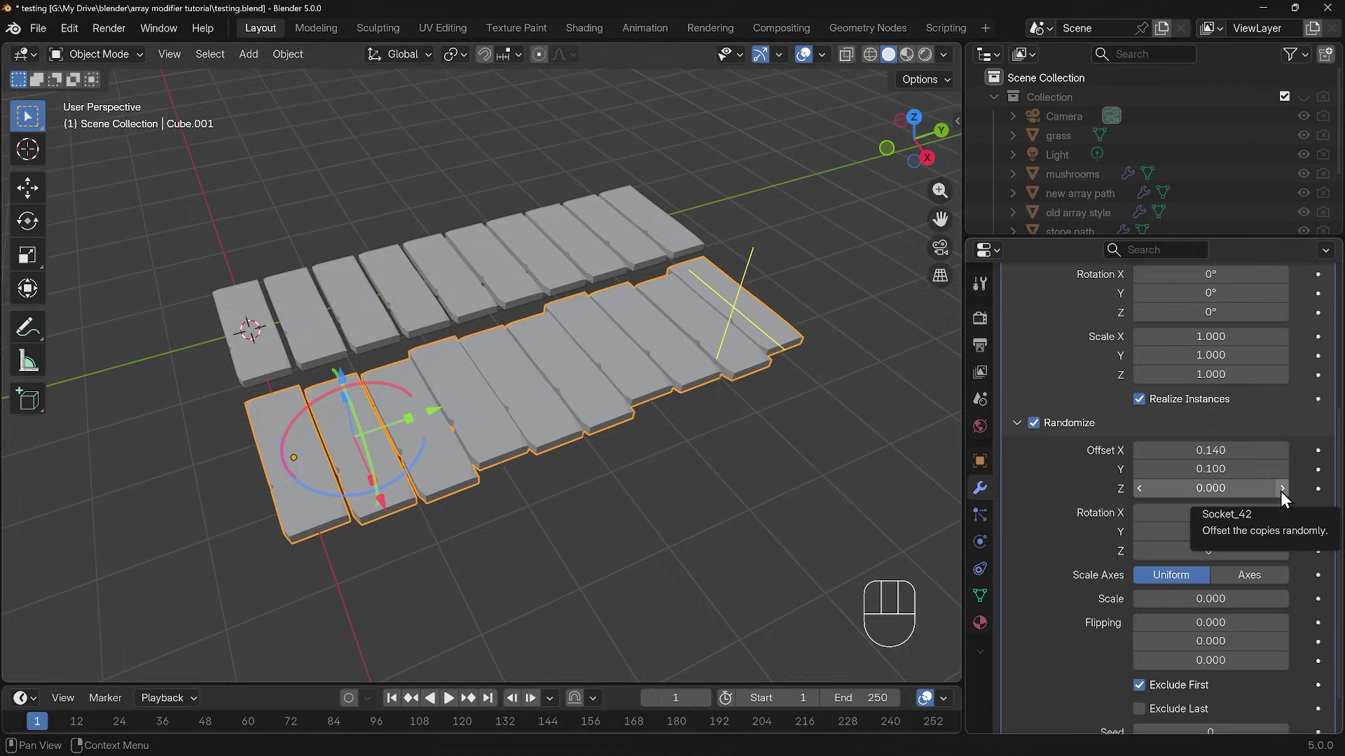
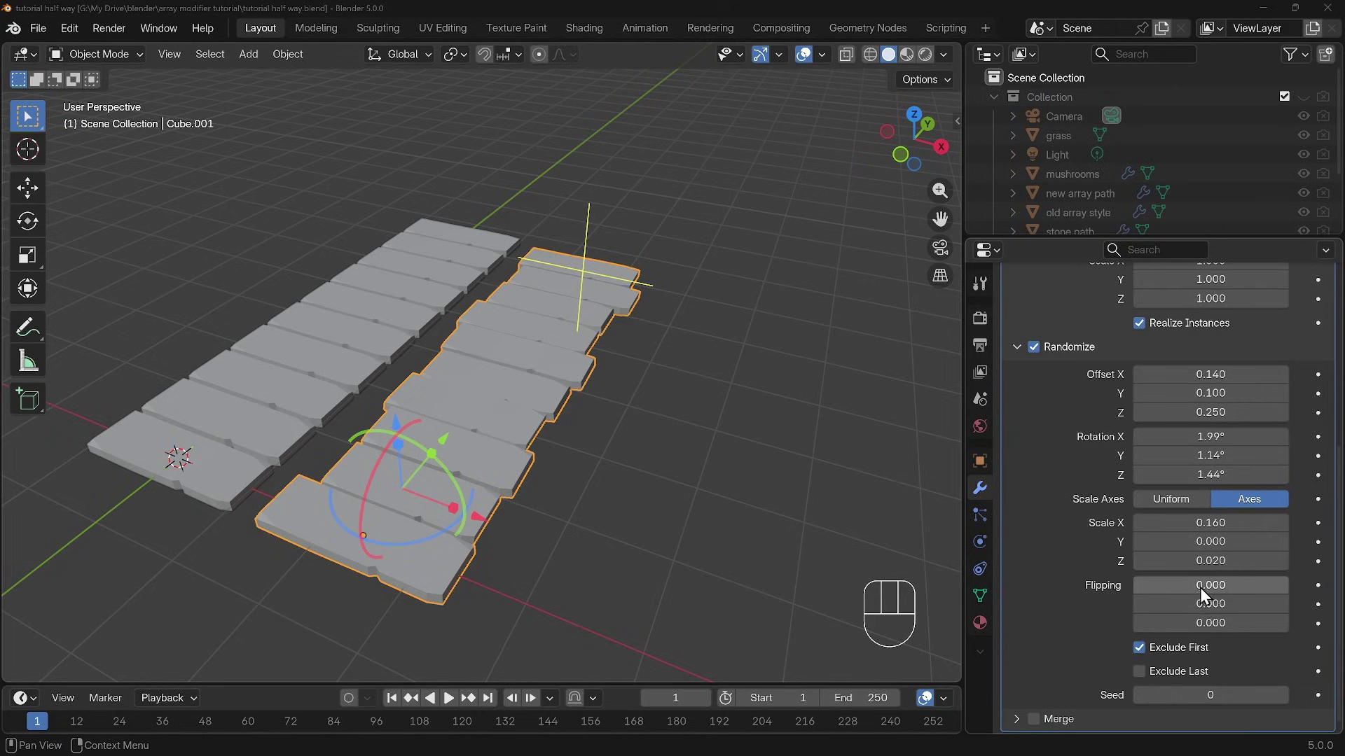
Add Flipping 0.5 on all axes, exclude the first plank, and view the uneven path against the original
left_click_drag(1208, 593, 1256, 598)
left_click_drag(609, 488, 623, 556)
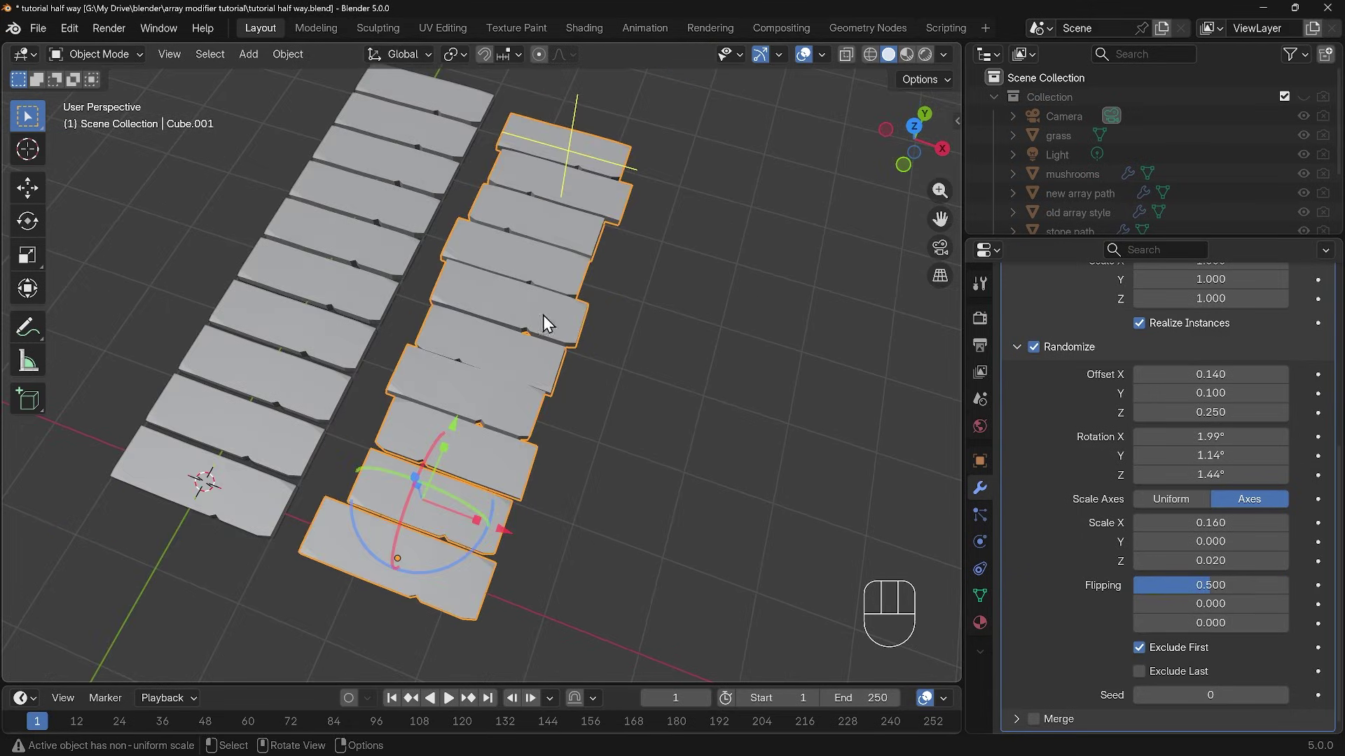
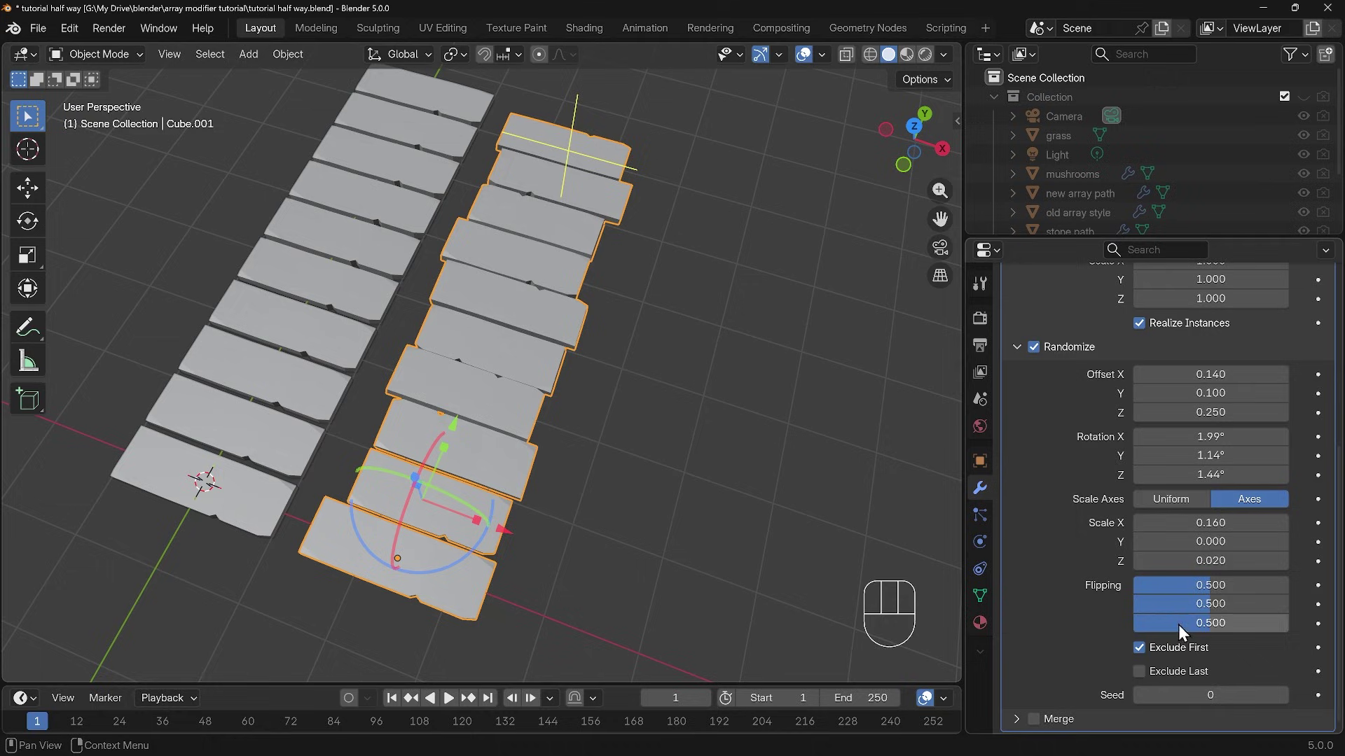
left_click_drag(497, 476, 511, 439)
left_click_drag(480, 550, 507, 570)
left_click_drag(696, 371, 349, 316)
left_click_drag(515, 436, 863, 477)
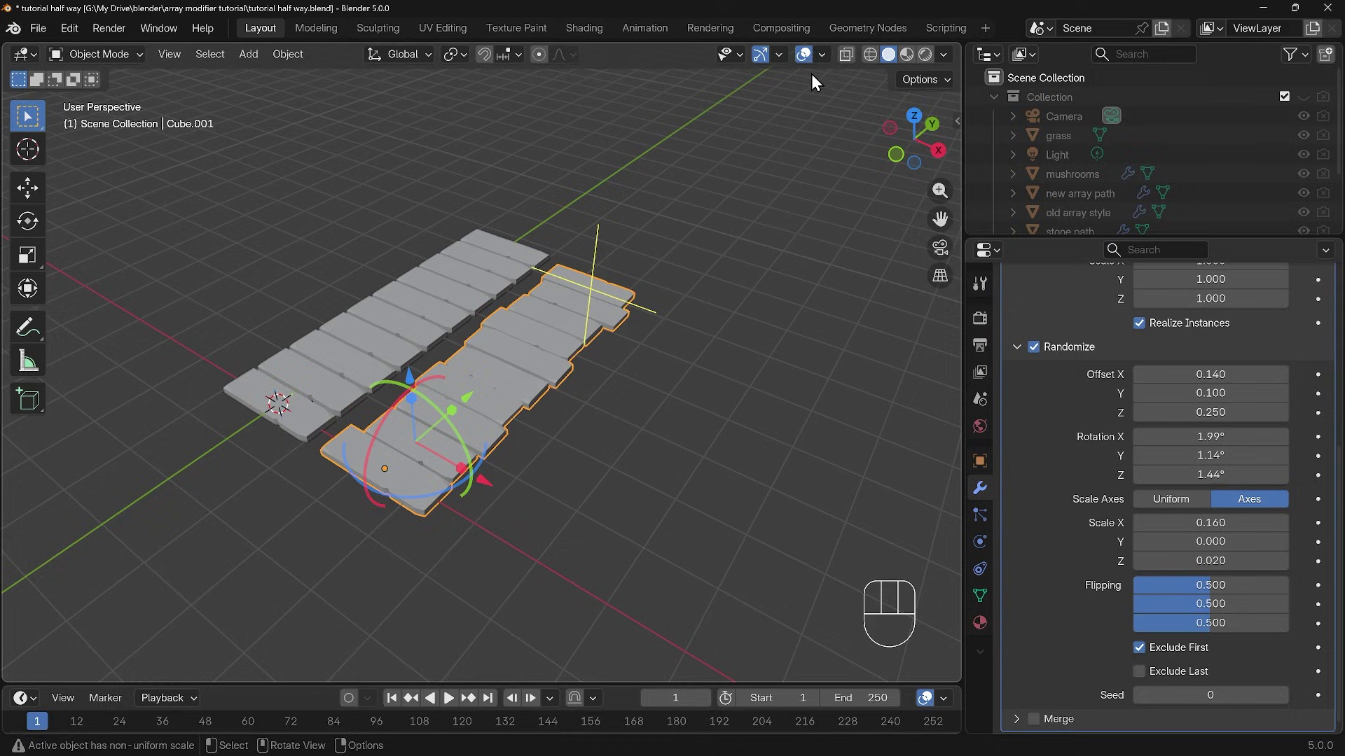
left_click_drag(826, 61, 445, 443)
left_click_drag(503, 446, 532, 459)
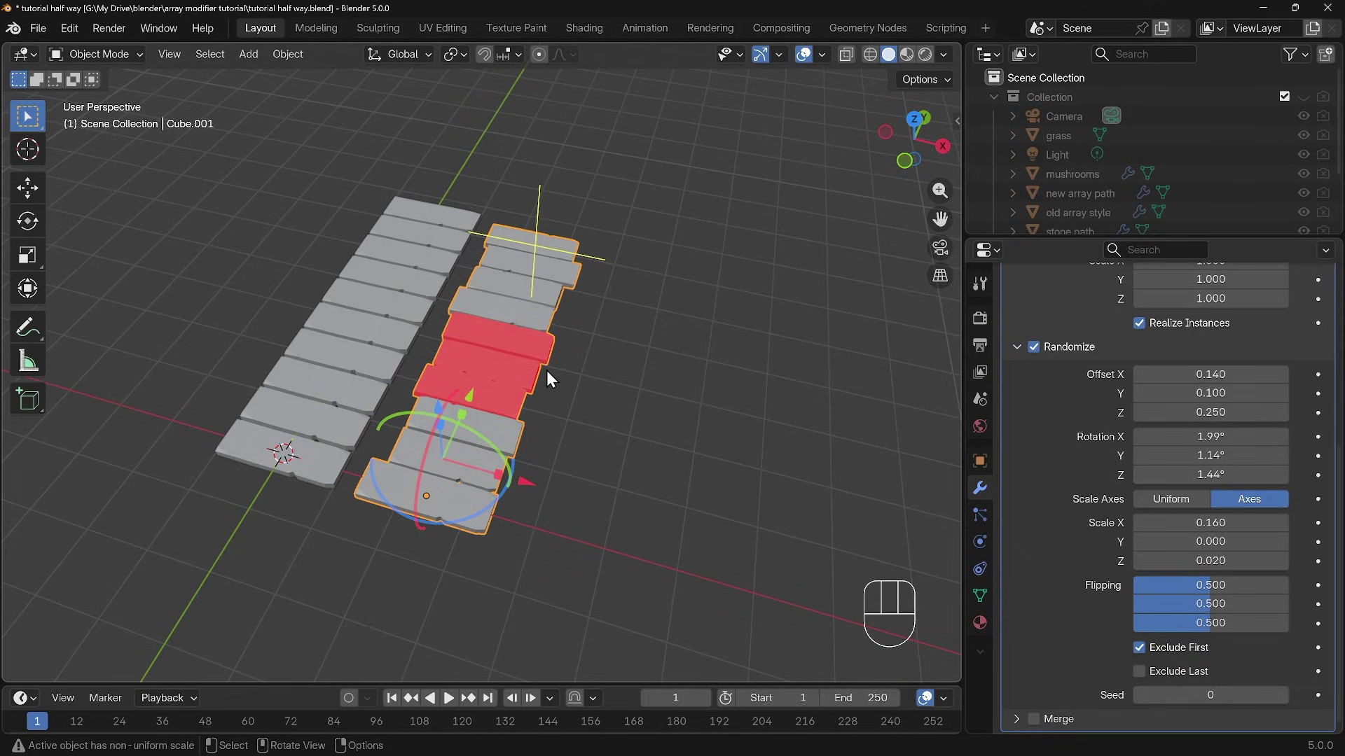
left_click_drag(566, 463, 539, 447)
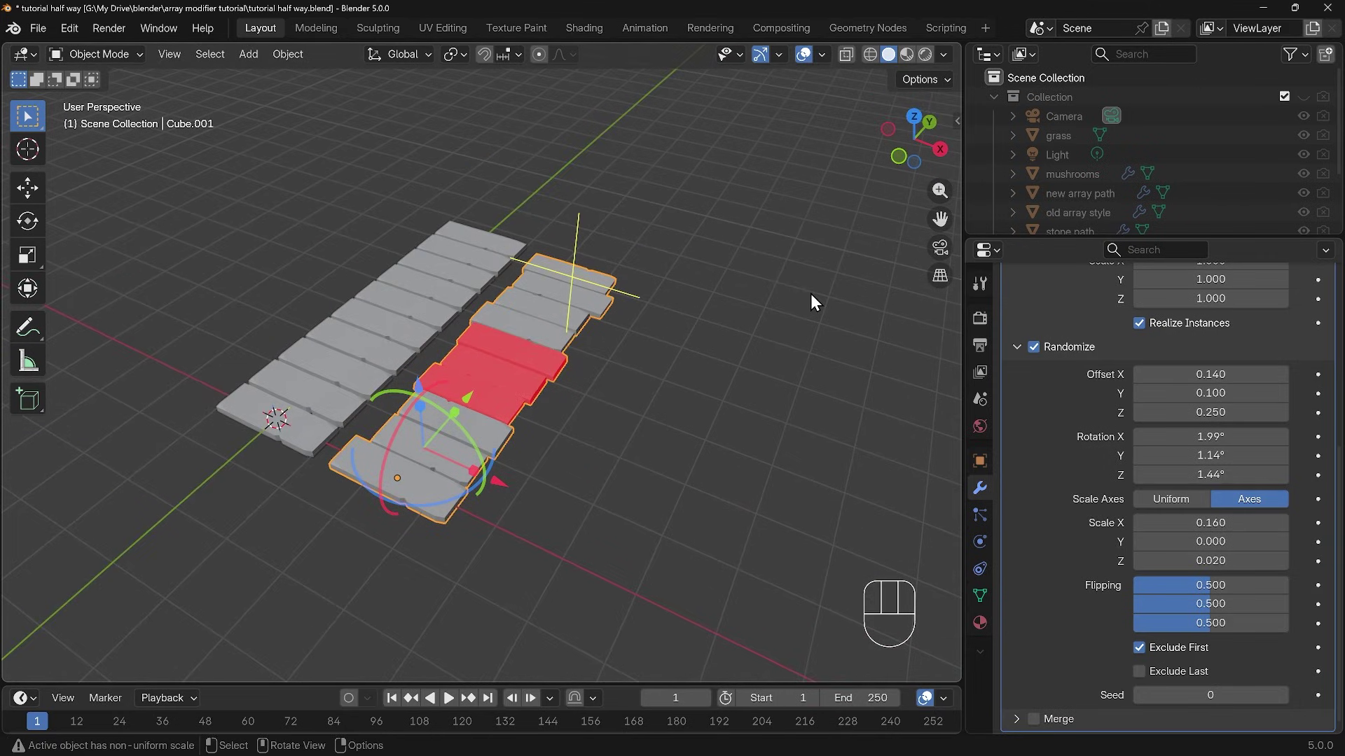
left_click_drag(826, 56, 958, 387)
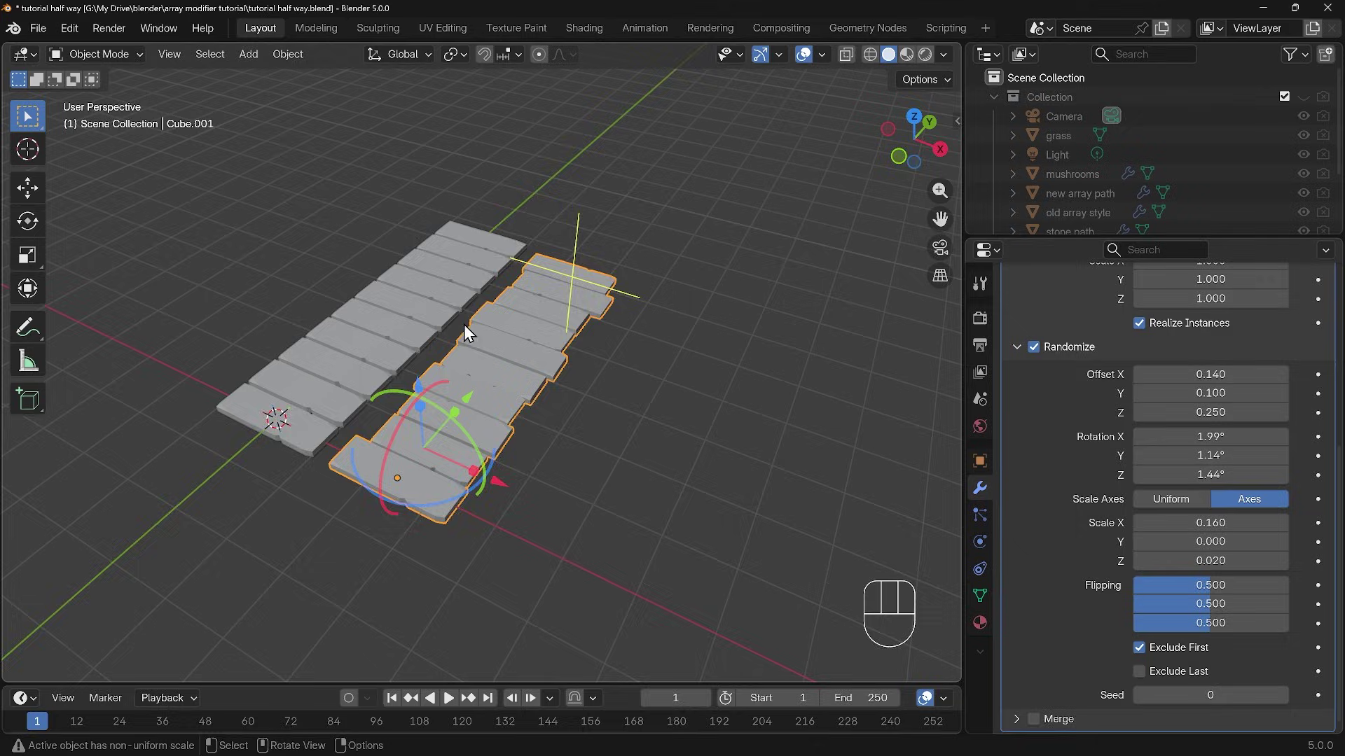
Disable Randomize and switch the Offset Method to a fixed Offset, Translation X 0 m and Y 2.42 m
left_click_drag(317, 406, 383, 406)
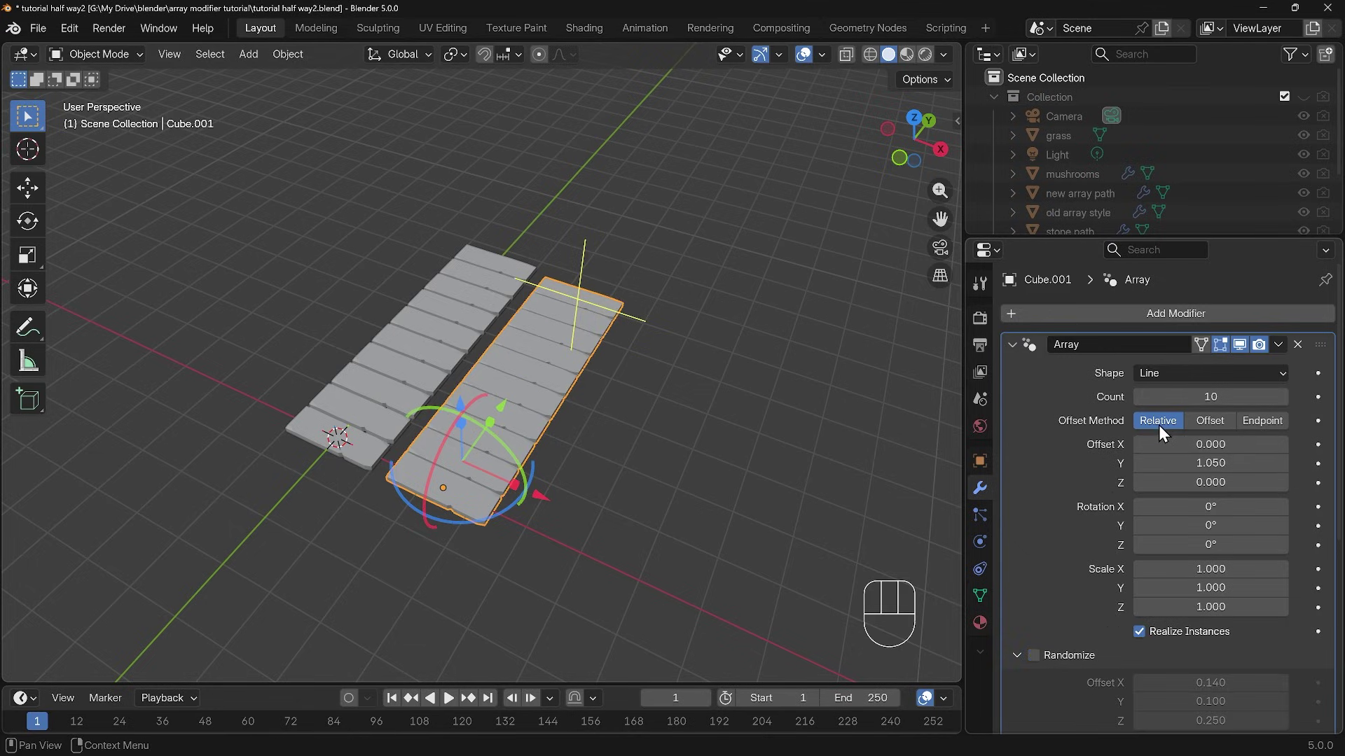
left_click_drag(610, 439, 514, 467)
left_click_drag(551, 459, 590, 425)
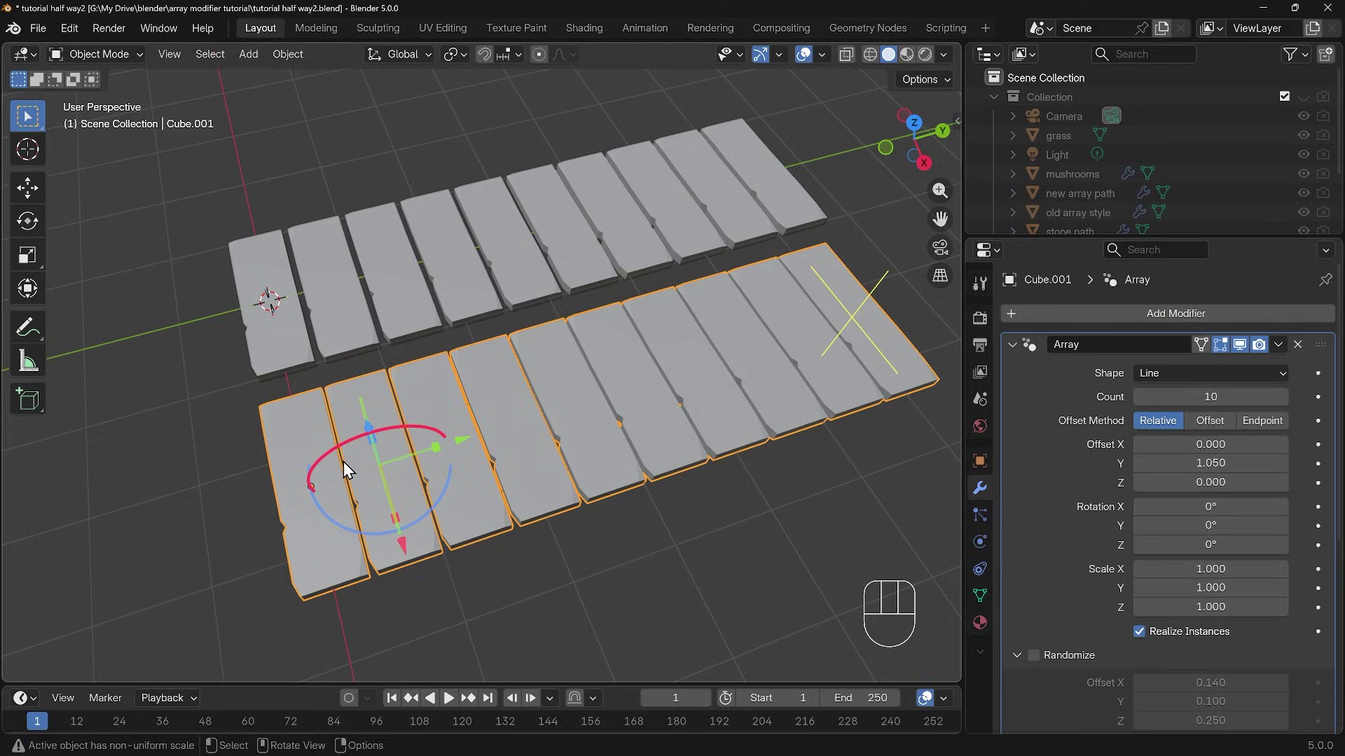
left_click(1216, 433)
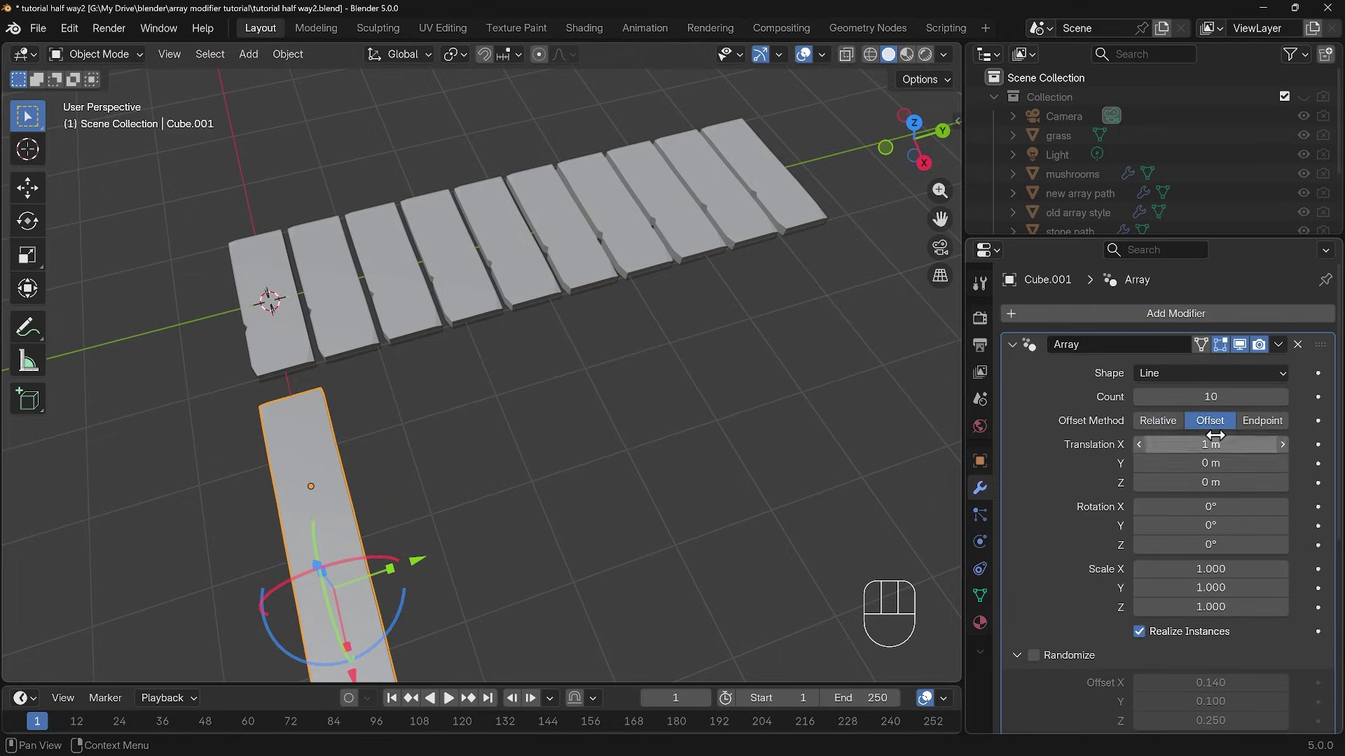
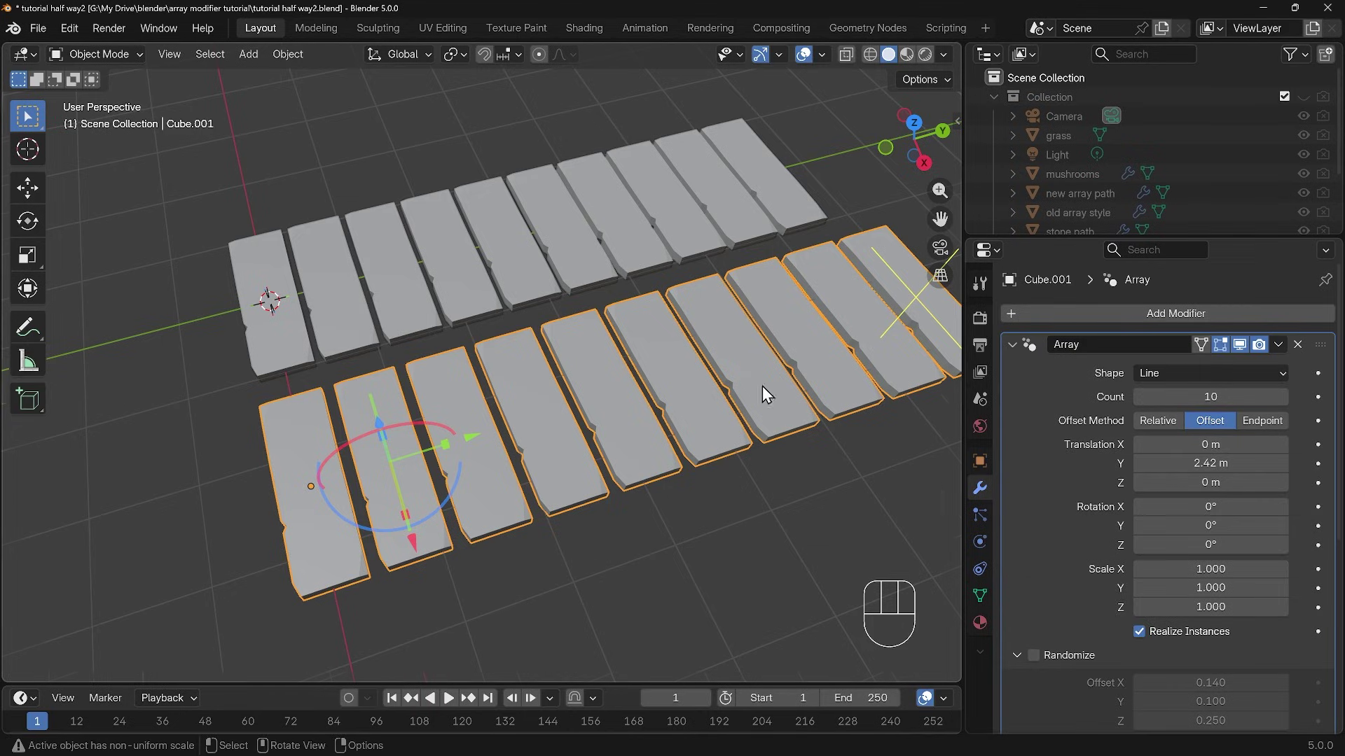
Switch the Offset Method to Endpoint and drag the path's end point along Y
left_click_drag(825, 290, 601, 387)
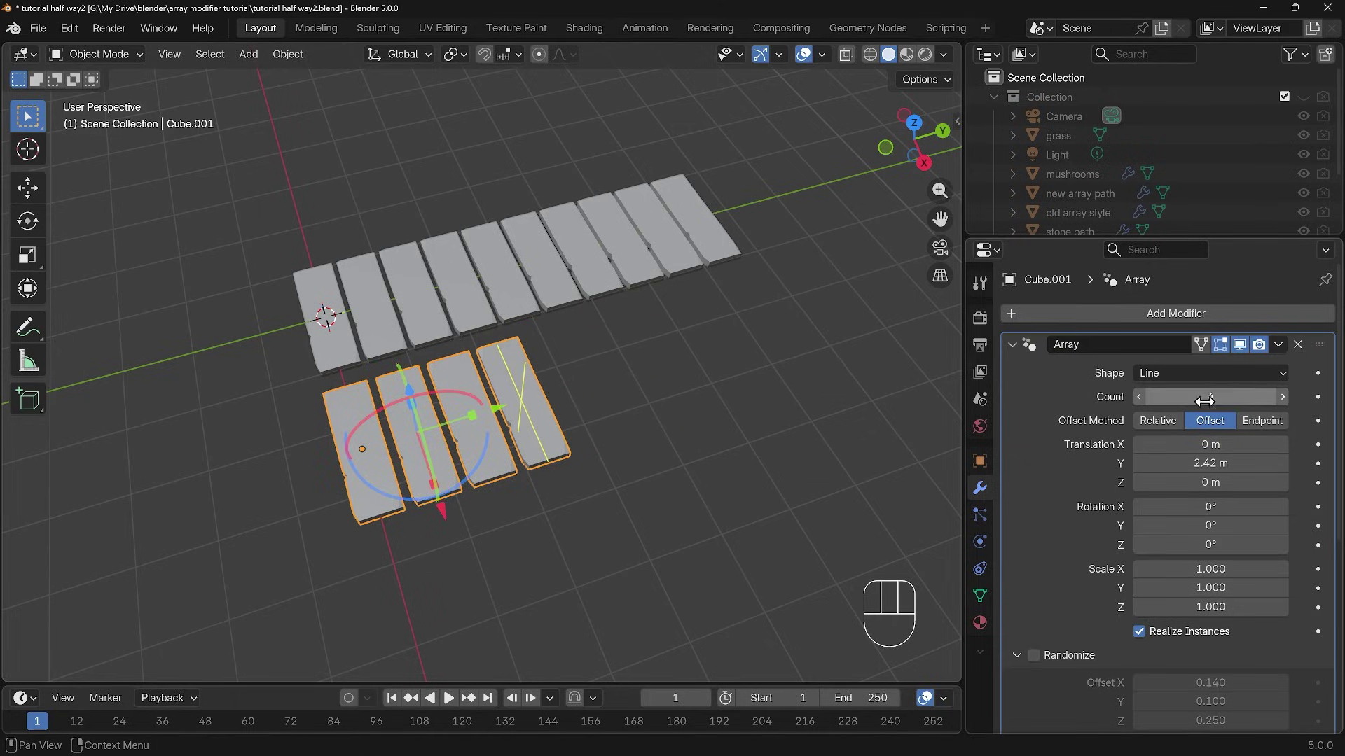
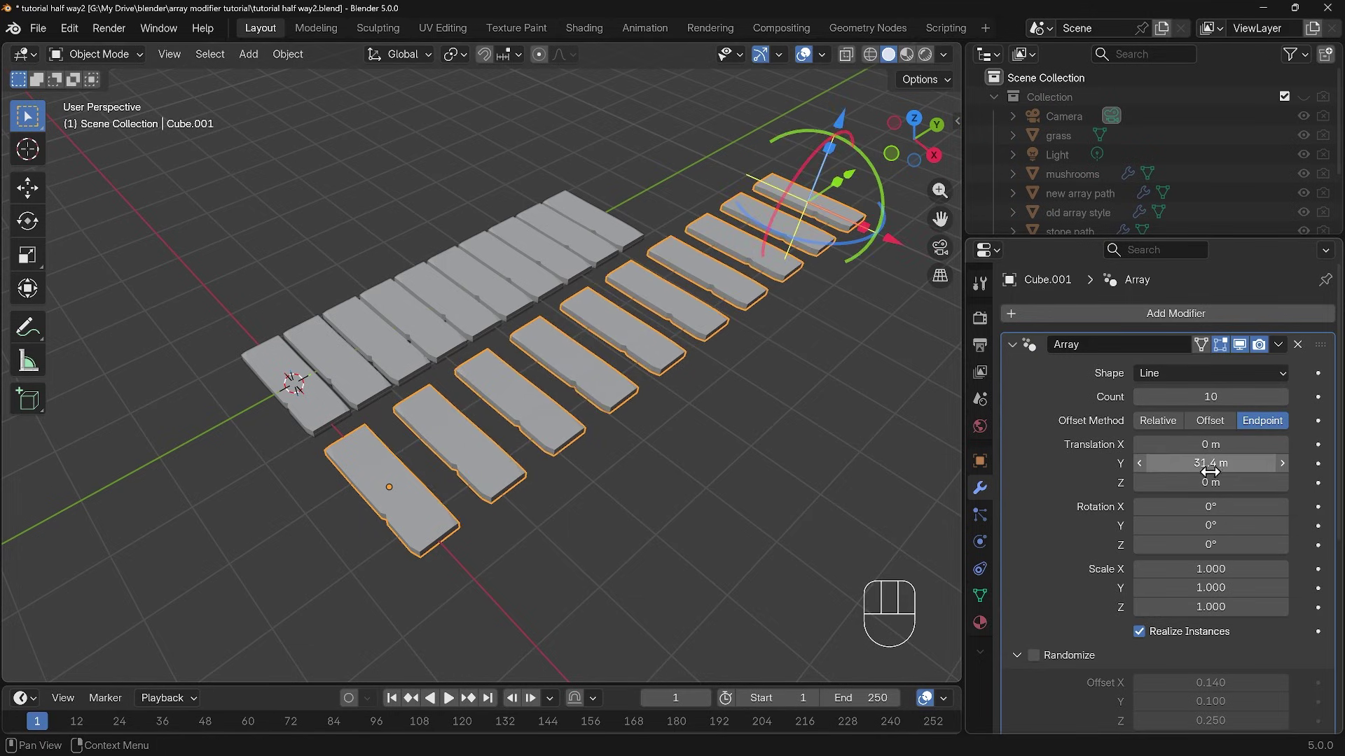
left_click_drag(856, 175, 816, 213)
middle_click(772, 383)
middle_click(748, 369)
left_click_drag(671, 306, 683, 169)
left_click_drag(721, 301, 731, 310)
Undo stray edits, then move the end point sideways so the far planks climb and narrow toward it
key("ctrl+z")
left_click_drag(733, 310, 784, 377)
key("ctrl+z")
left_click_drag(783, 378, 767, 359)
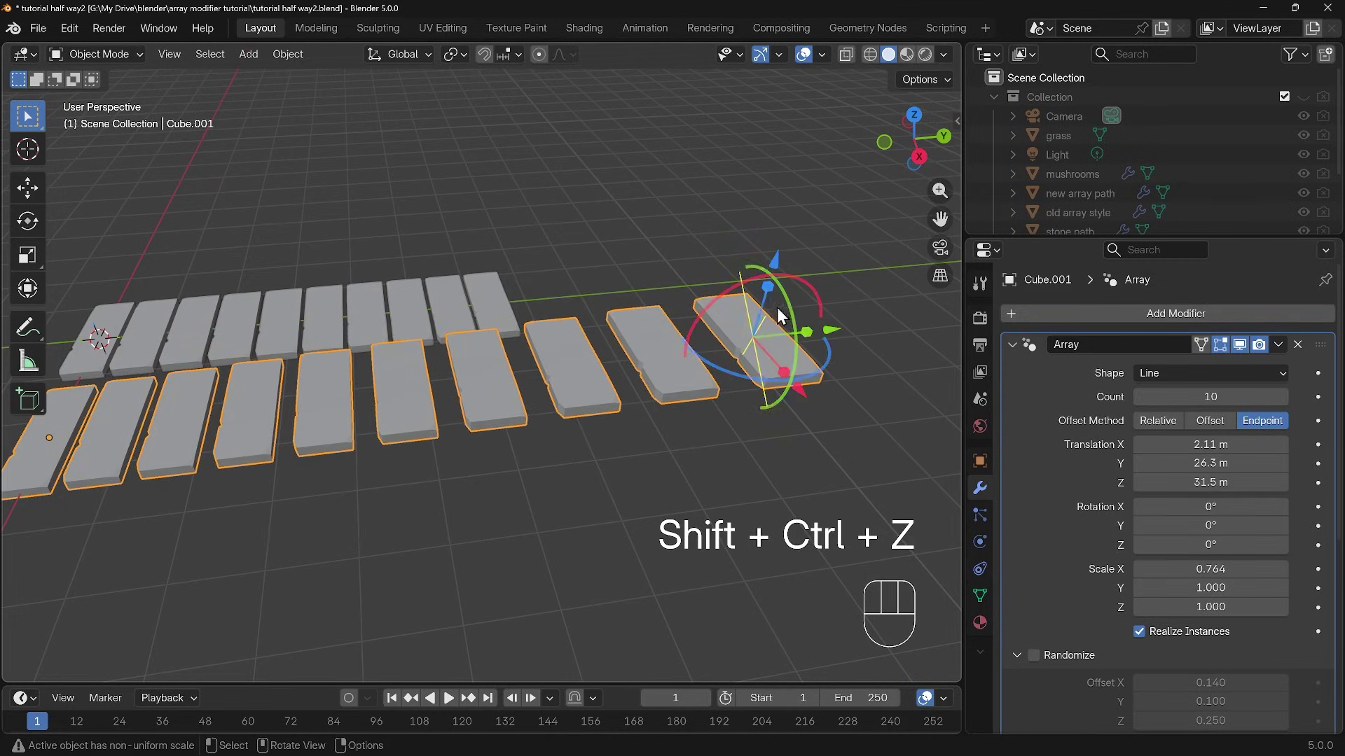
left_click(792, 304)
key("ctrl+z")
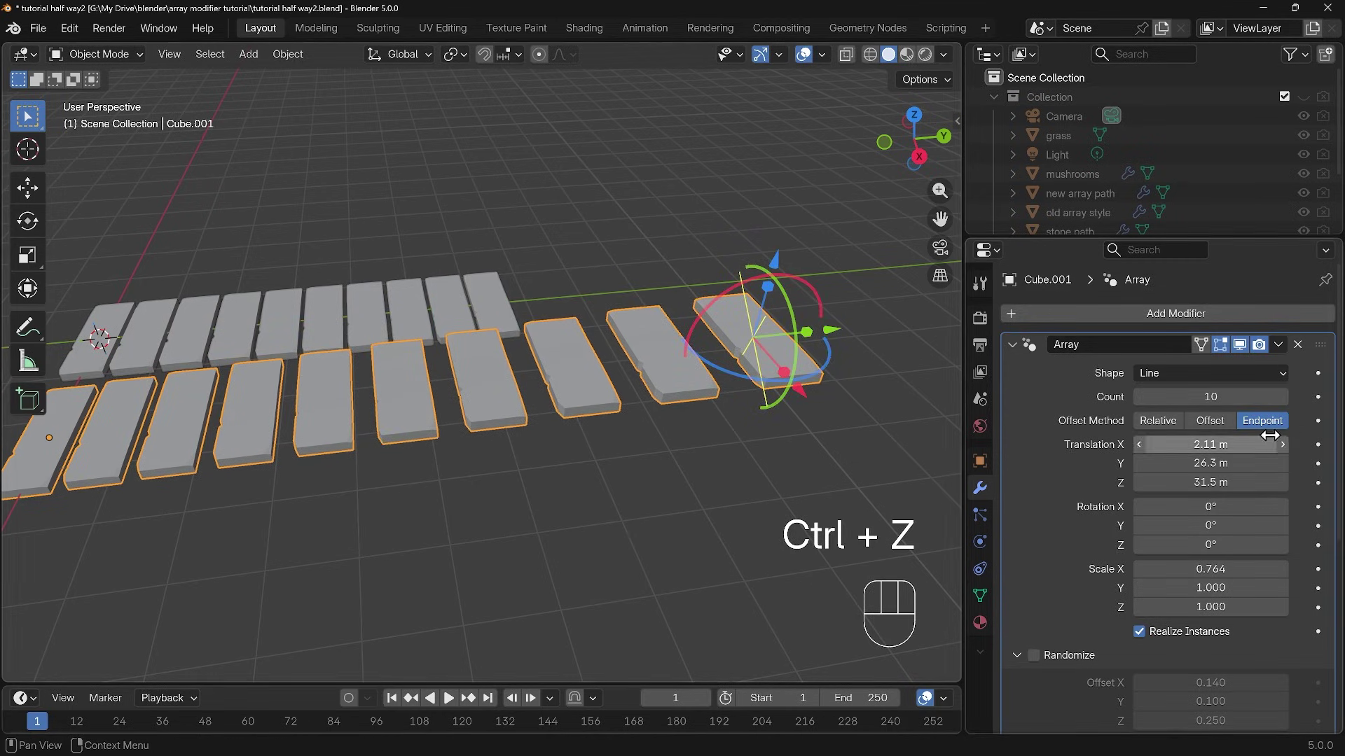
left_click_drag(838, 333, 866, 328)
left_click_drag(830, 395, 706, 205)
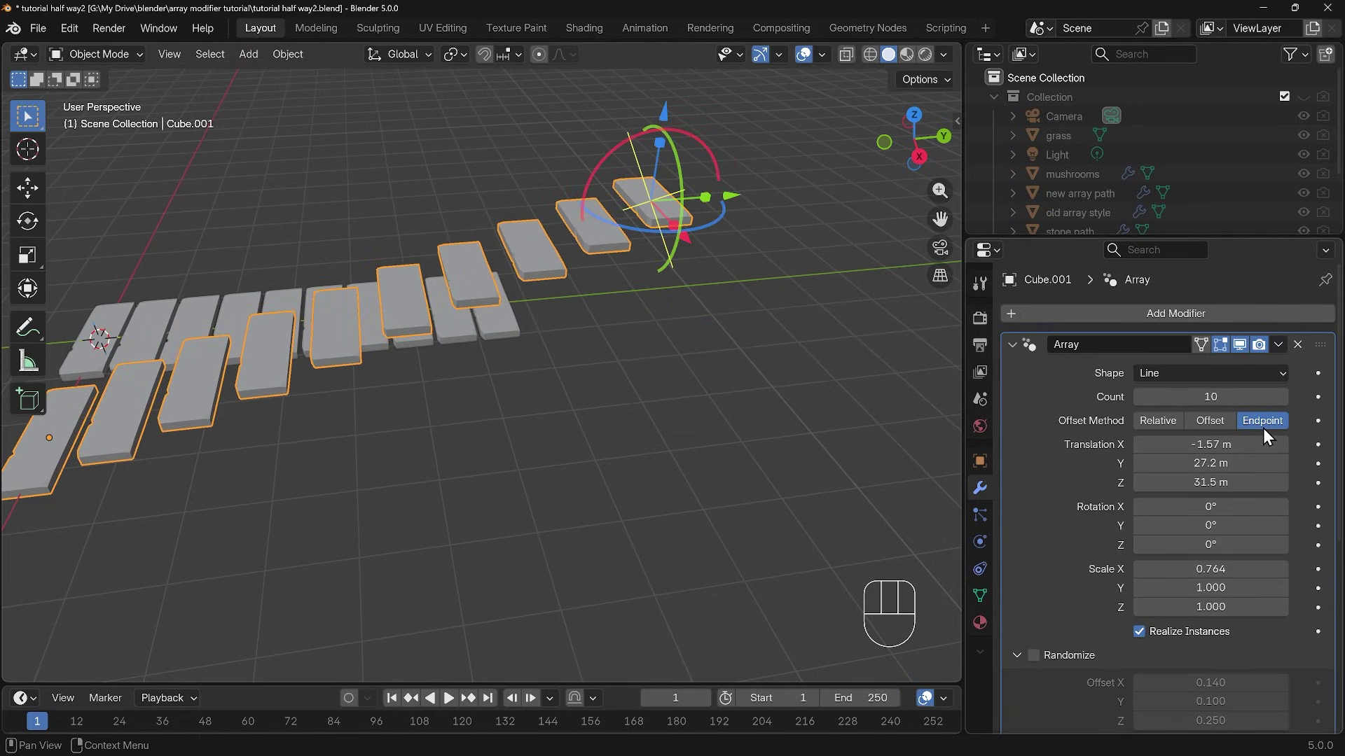
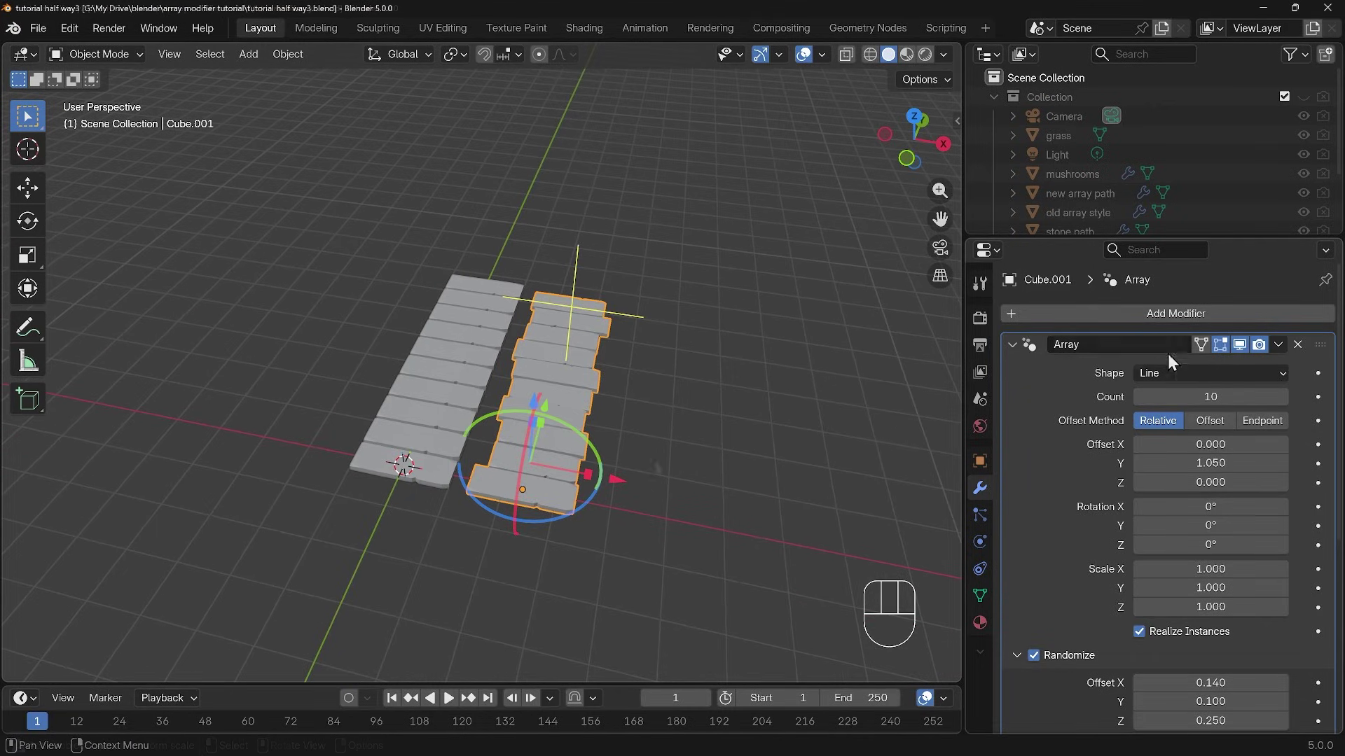
left_click_drag(1184, 379, 1169, 417)
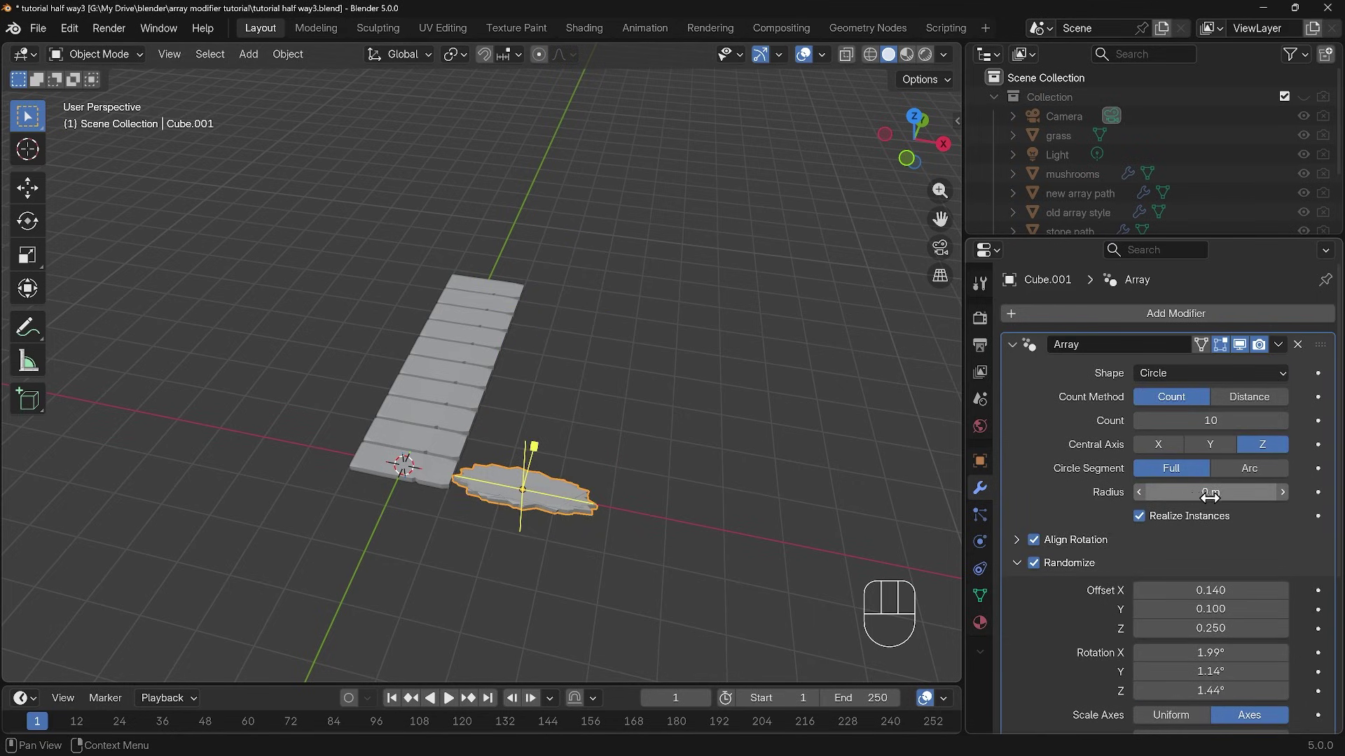
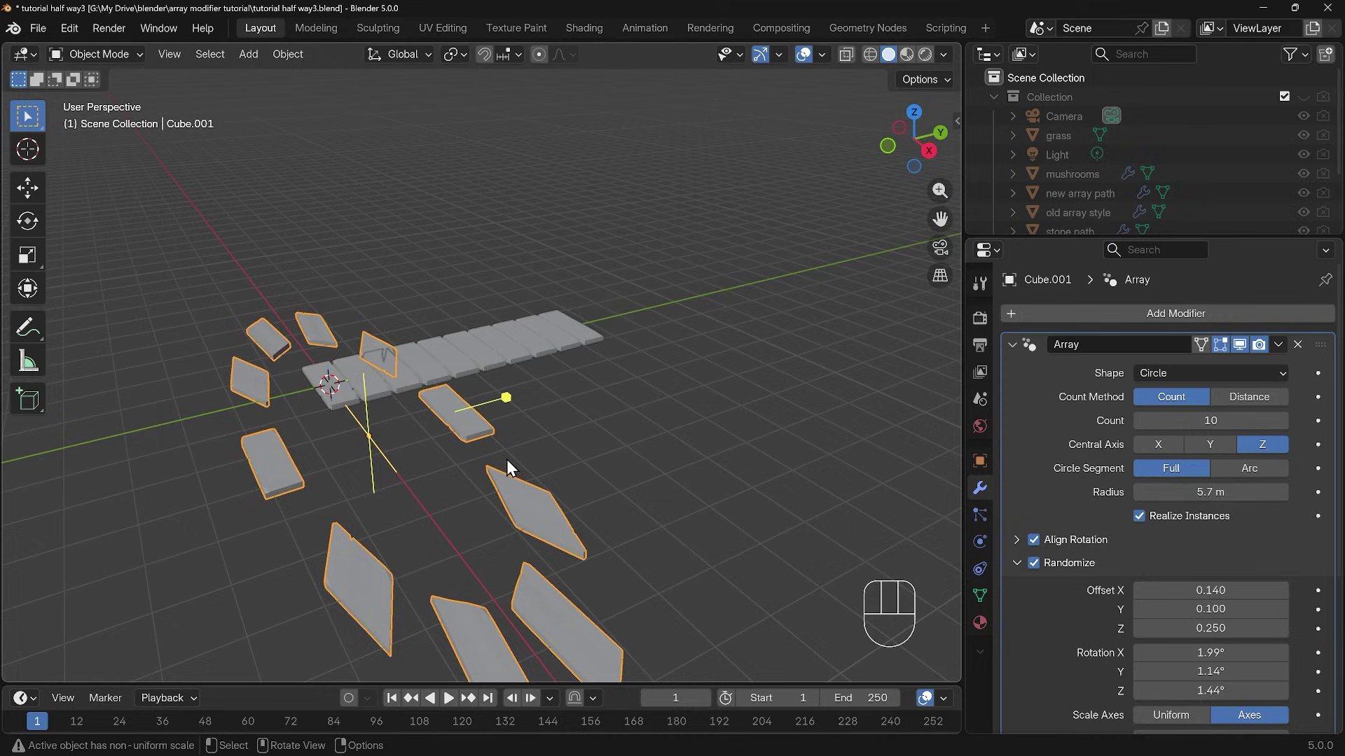
left_click_drag(525, 446, 570, 380)
left_click_drag(569, 382, 589, 422)
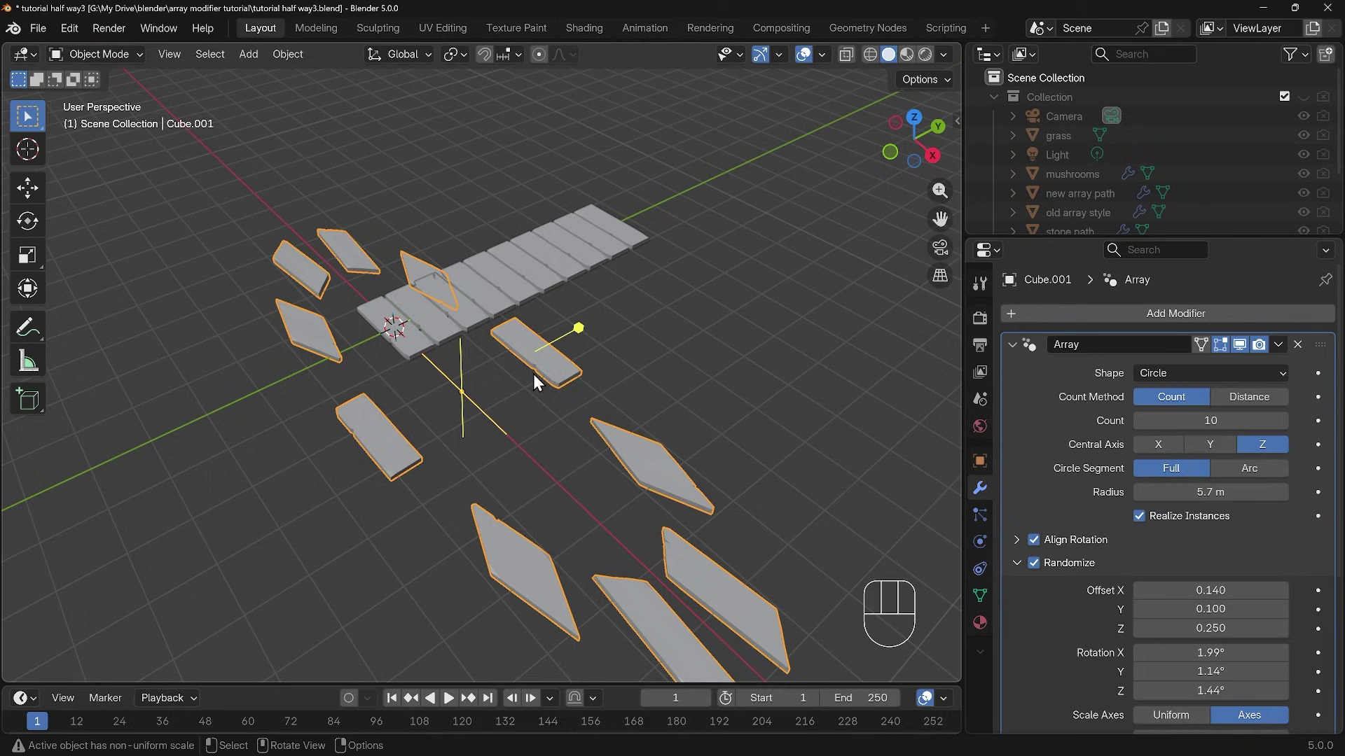
key("ctrl+a")
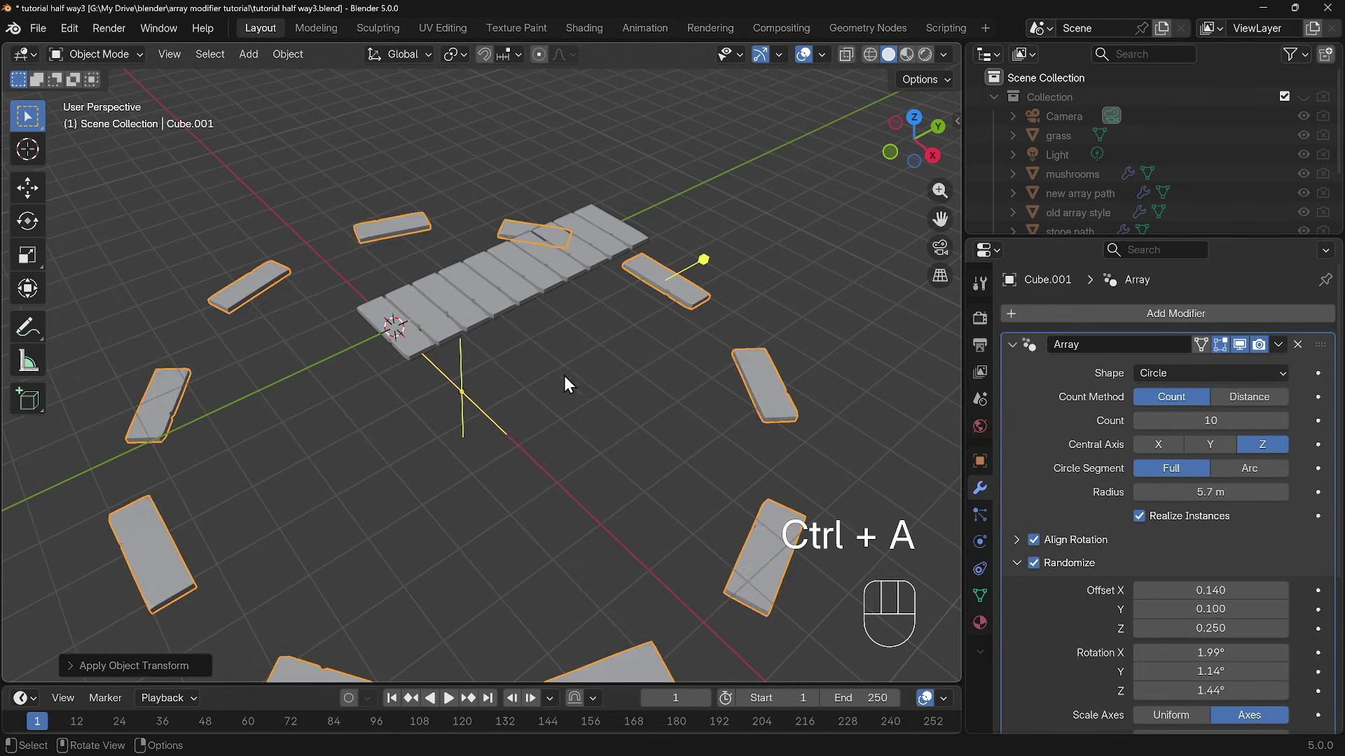
left_click_drag(507, 387, 541, 400)
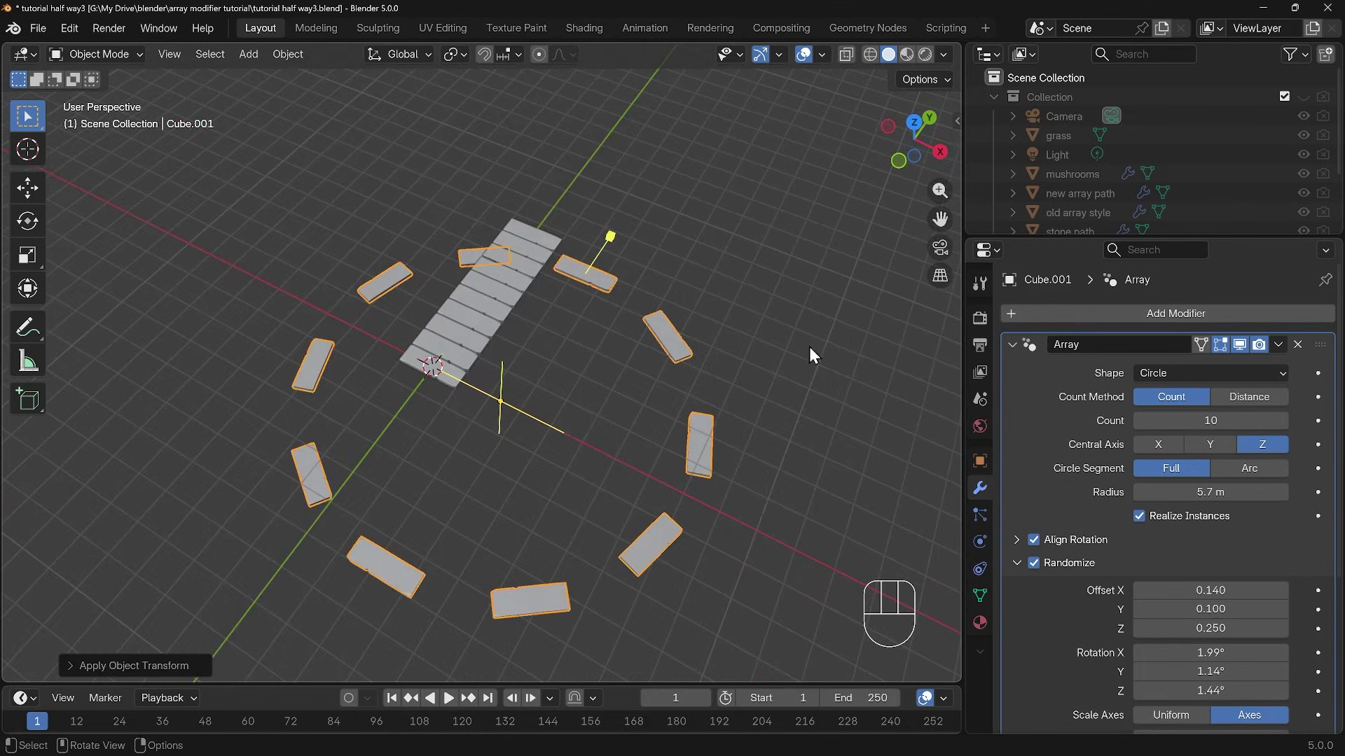
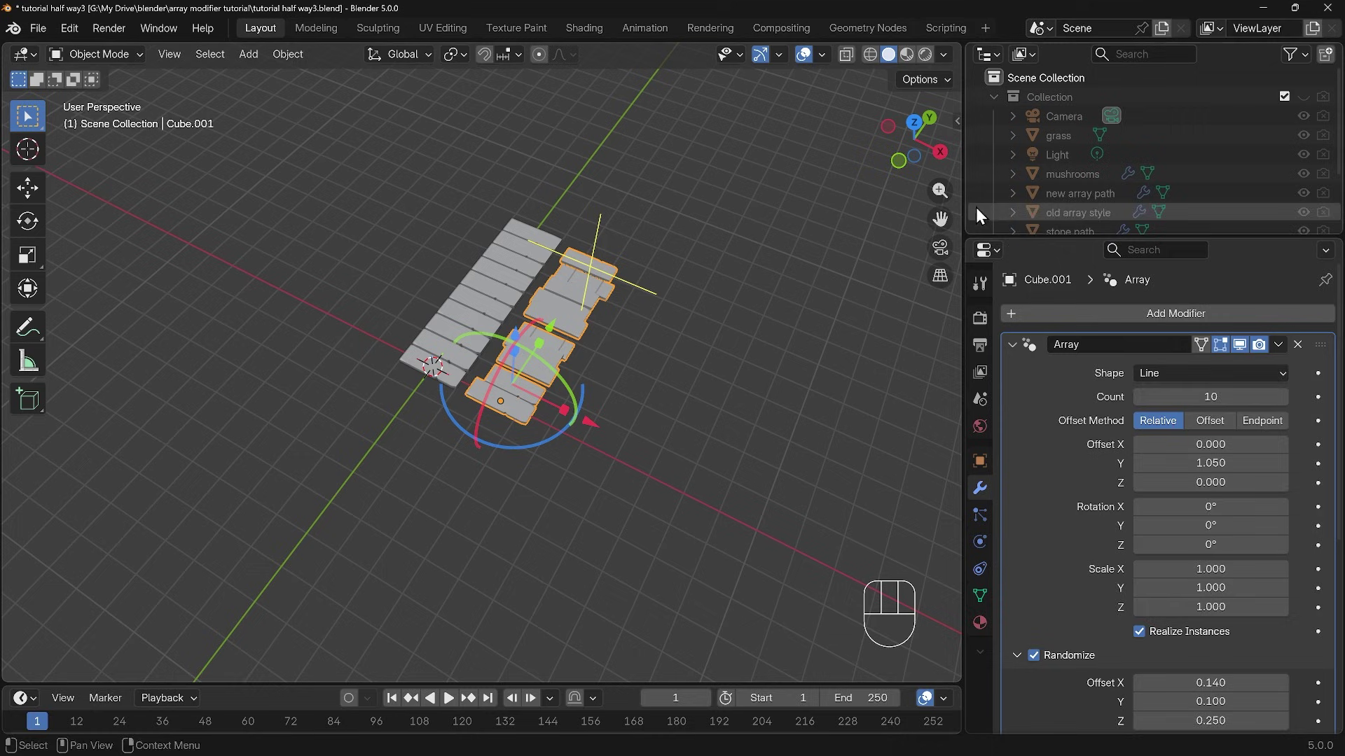
Select the mushrooms object and frame the mushroom ring in the viewport
left_click(1307, 182)
left_click(1309, 180)
left_click(1309, 102)
left_click_drag(706, 219, 400, 330)
left_click_drag(432, 353, 445, 396)
left_click_drag(395, 422, 560, 339)
left_click_drag(412, 430, 528, 393)
middle_click(507, 405)
left_click(490, 391)
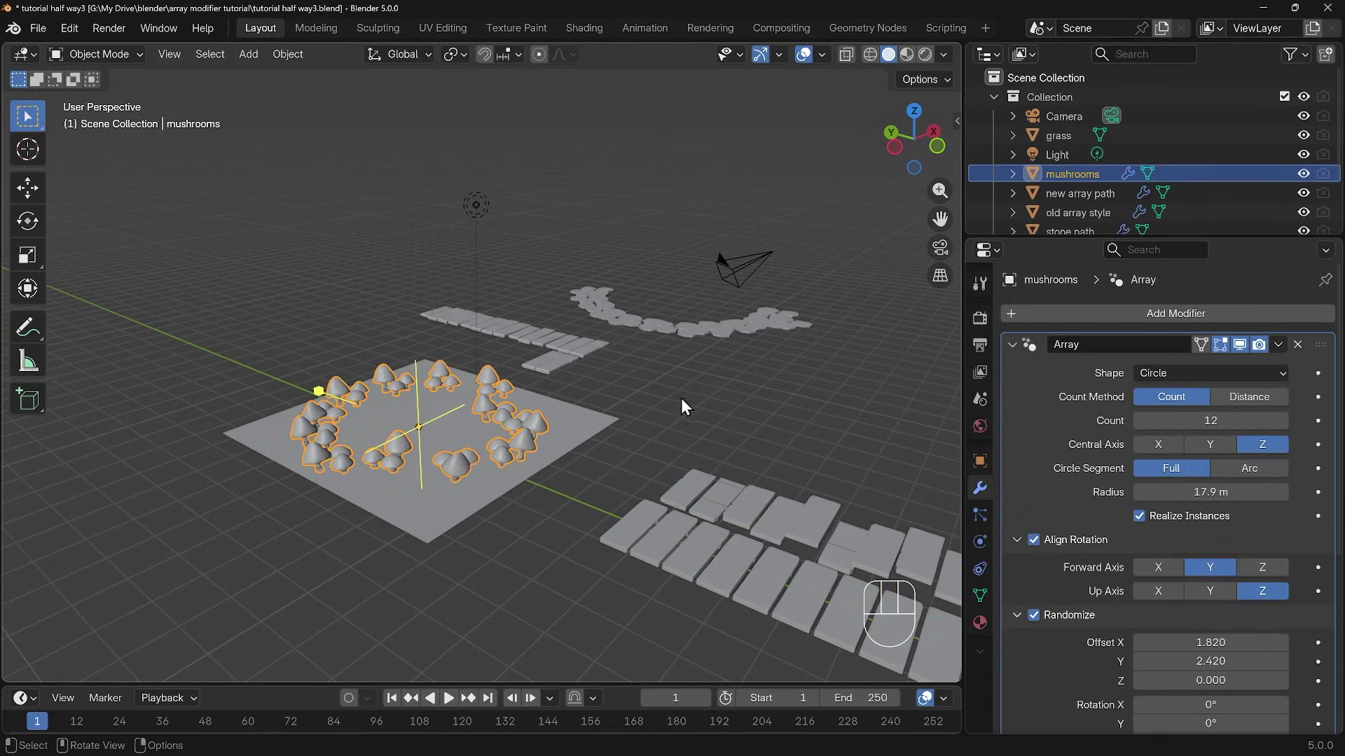
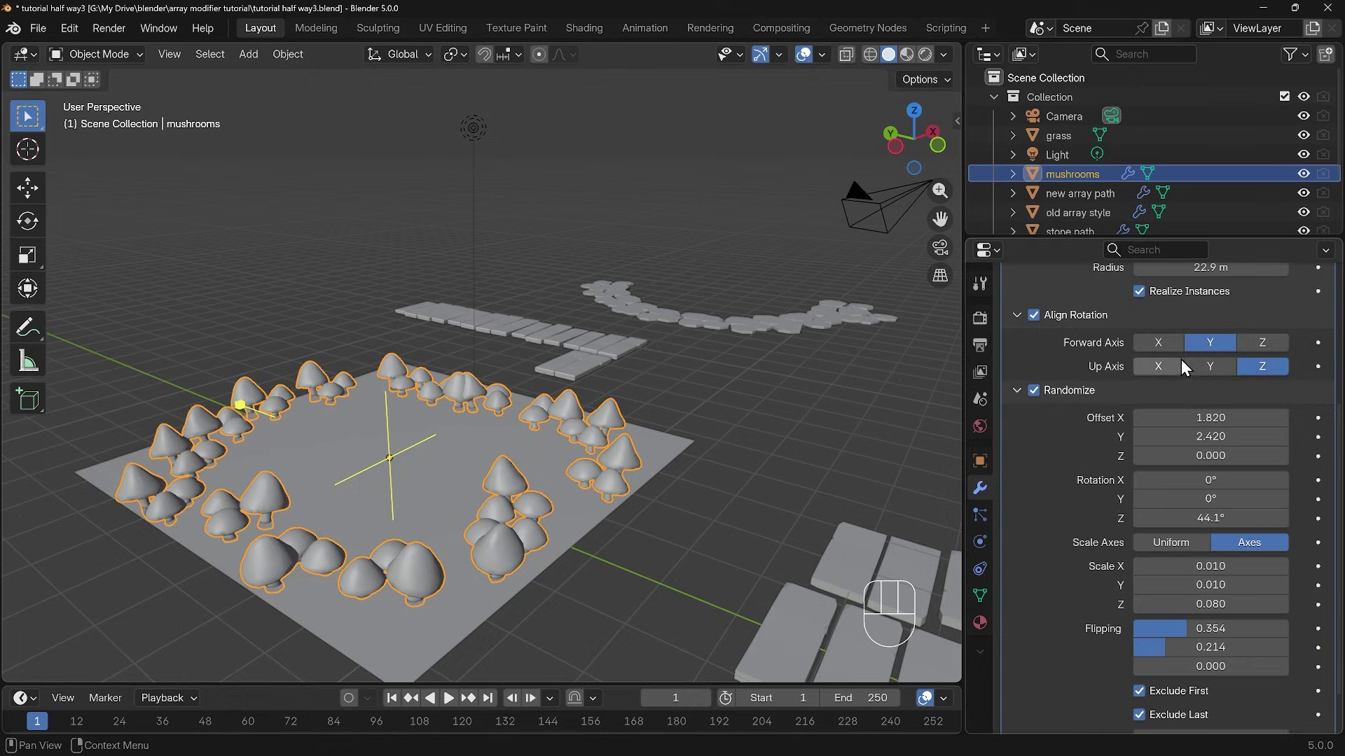
Try the ring's Forward Axis on X and Z, then set its Up Axis to Y
left_click(1169, 351)
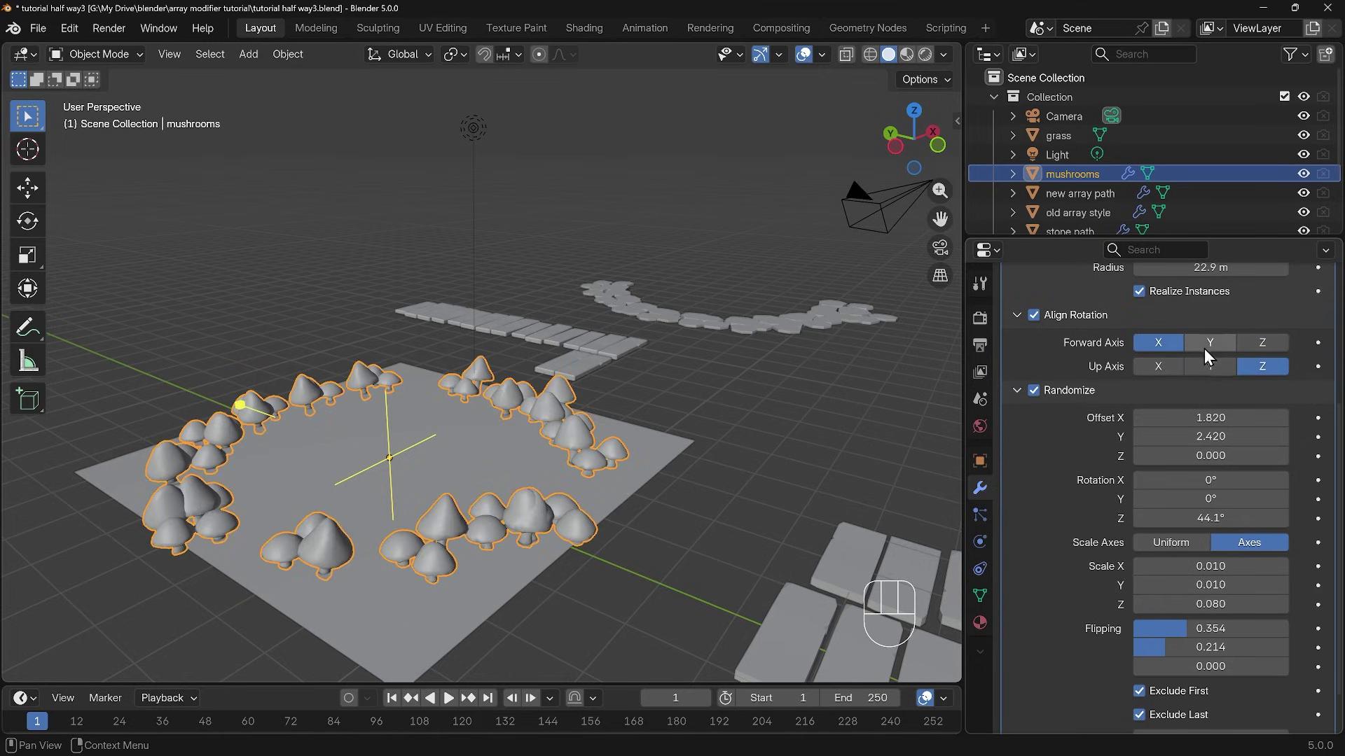
left_click(1208, 353)
left_click(1254, 350)
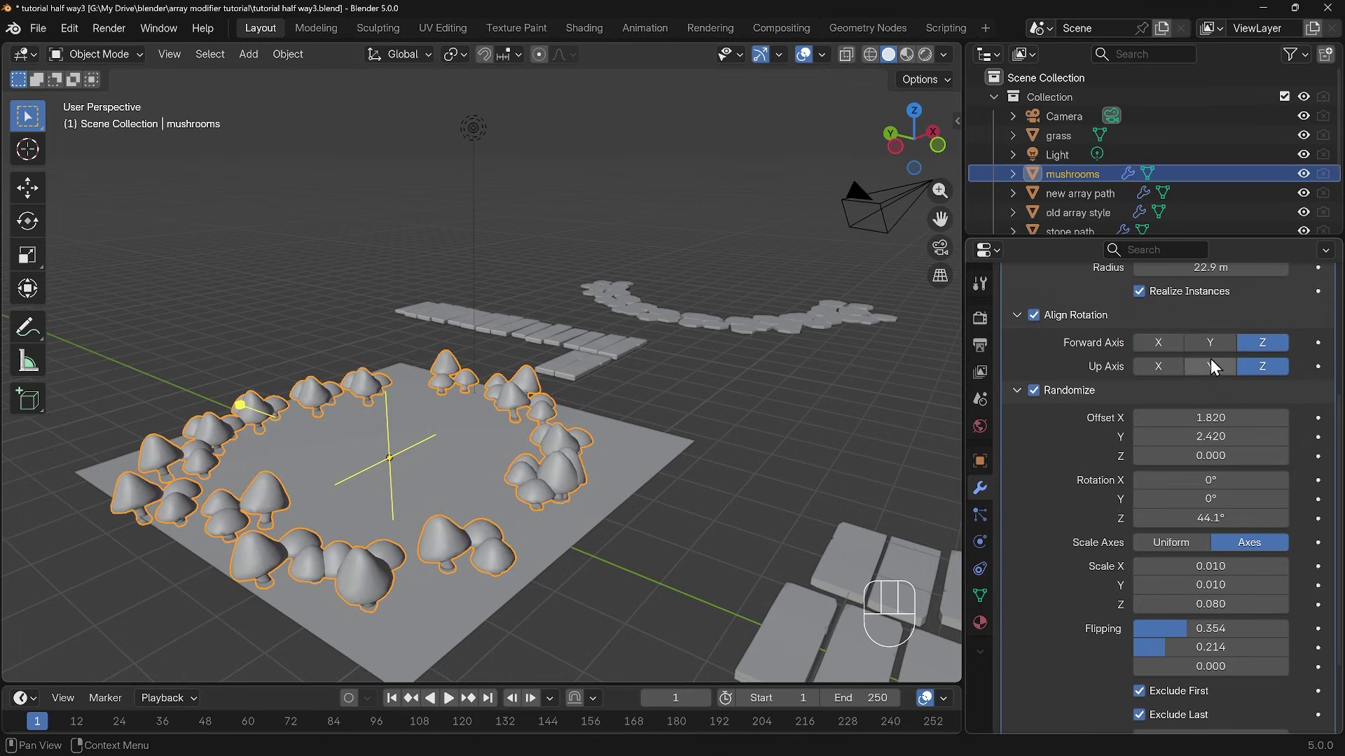
left_click(1229, 354)
left_click(1156, 350)
left_click(1157, 375)
left_click(1220, 376)
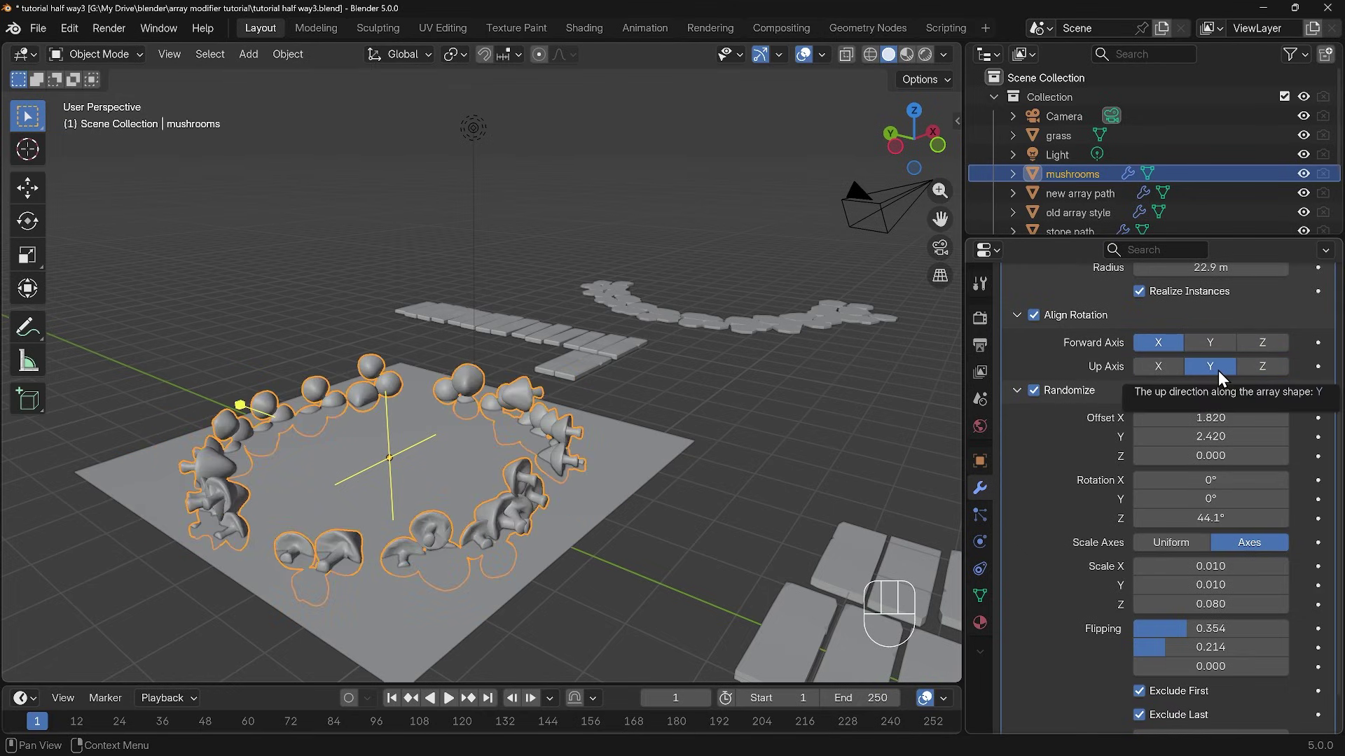
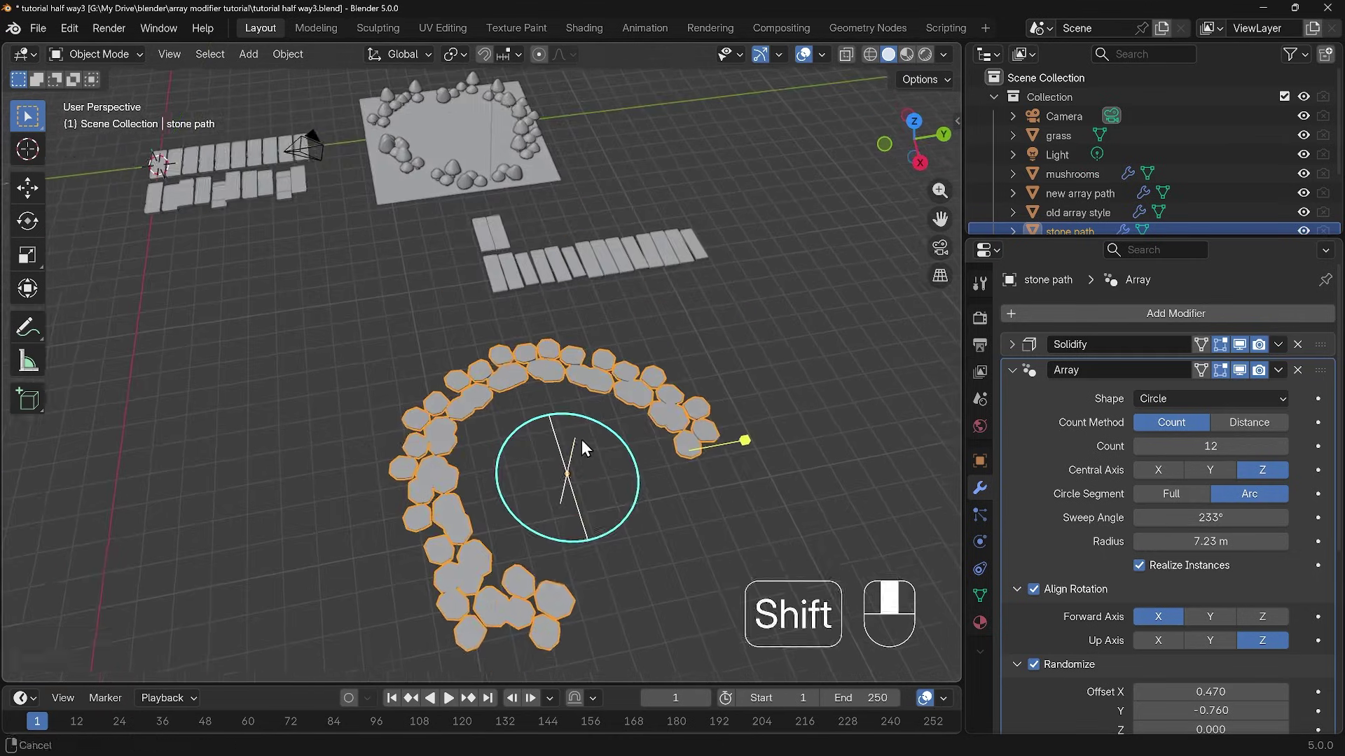
Rotate the stone path's empty to swing the 233° arc, toggling the Array modifier's display off and on
left_click_drag(661, 432, 625, 432)
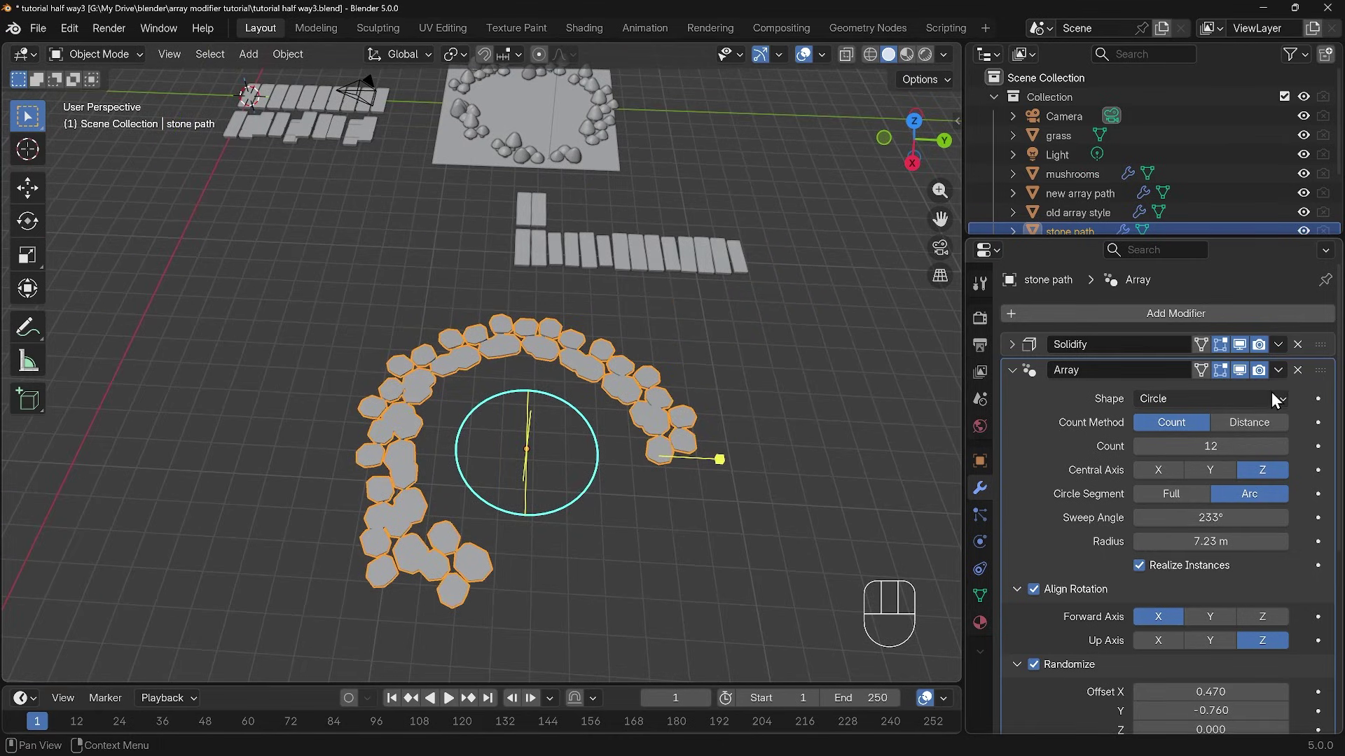
left_click_drag(1274, 404, 413, 485)
left_click_drag(610, 491, 812, 523)
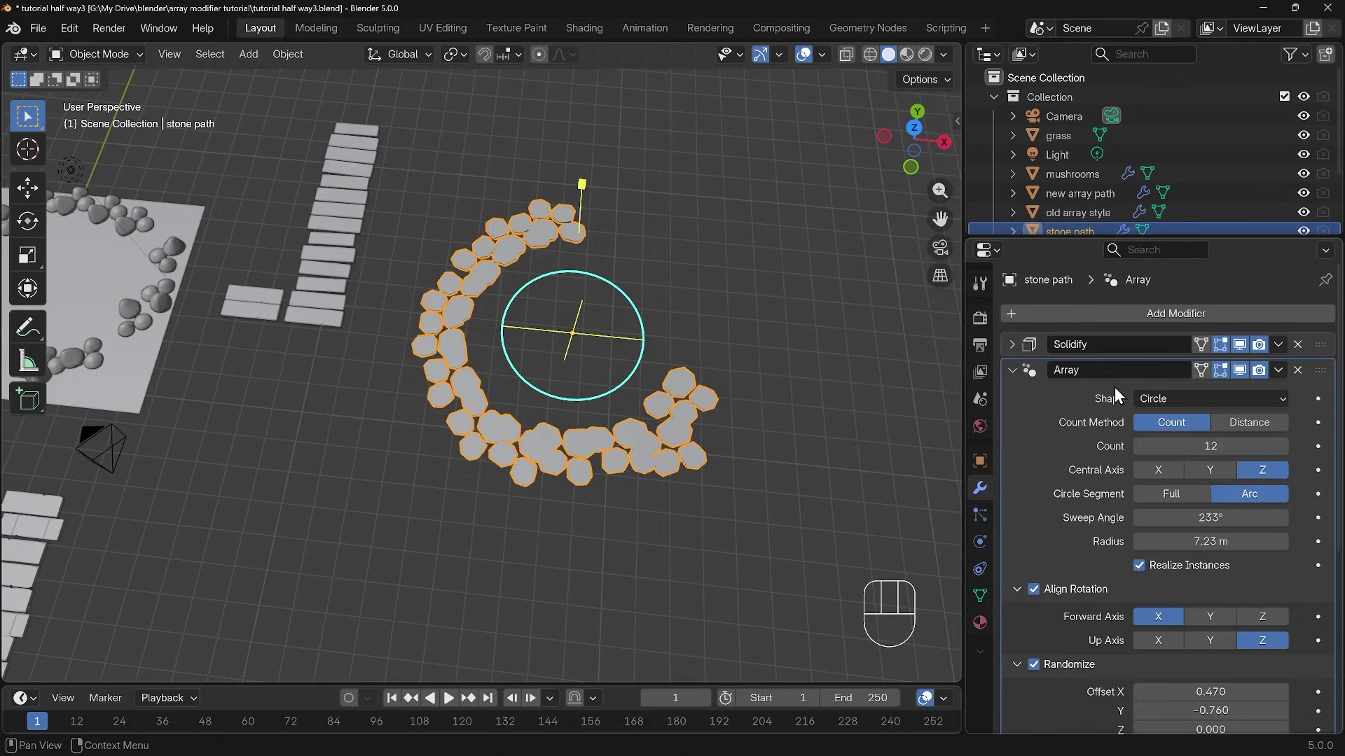
left_click(1241, 376)
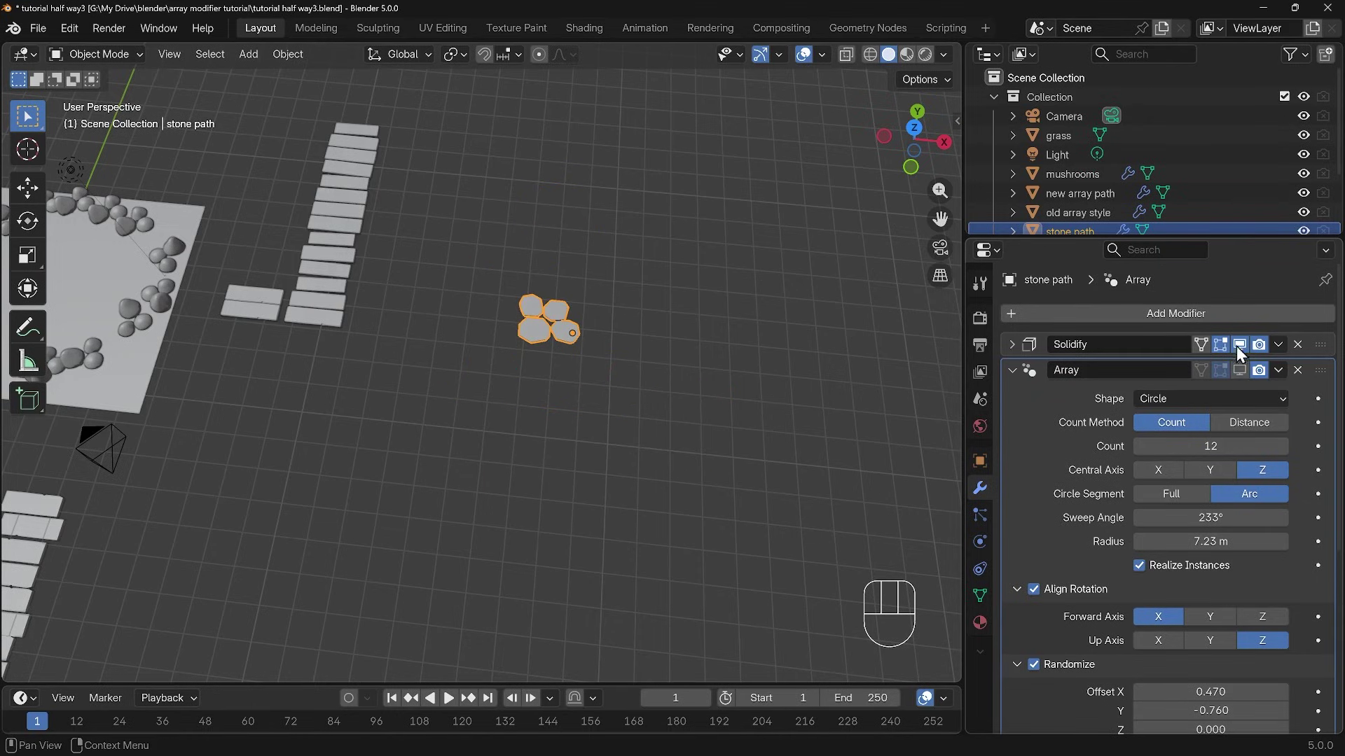
left_click(1242, 377)
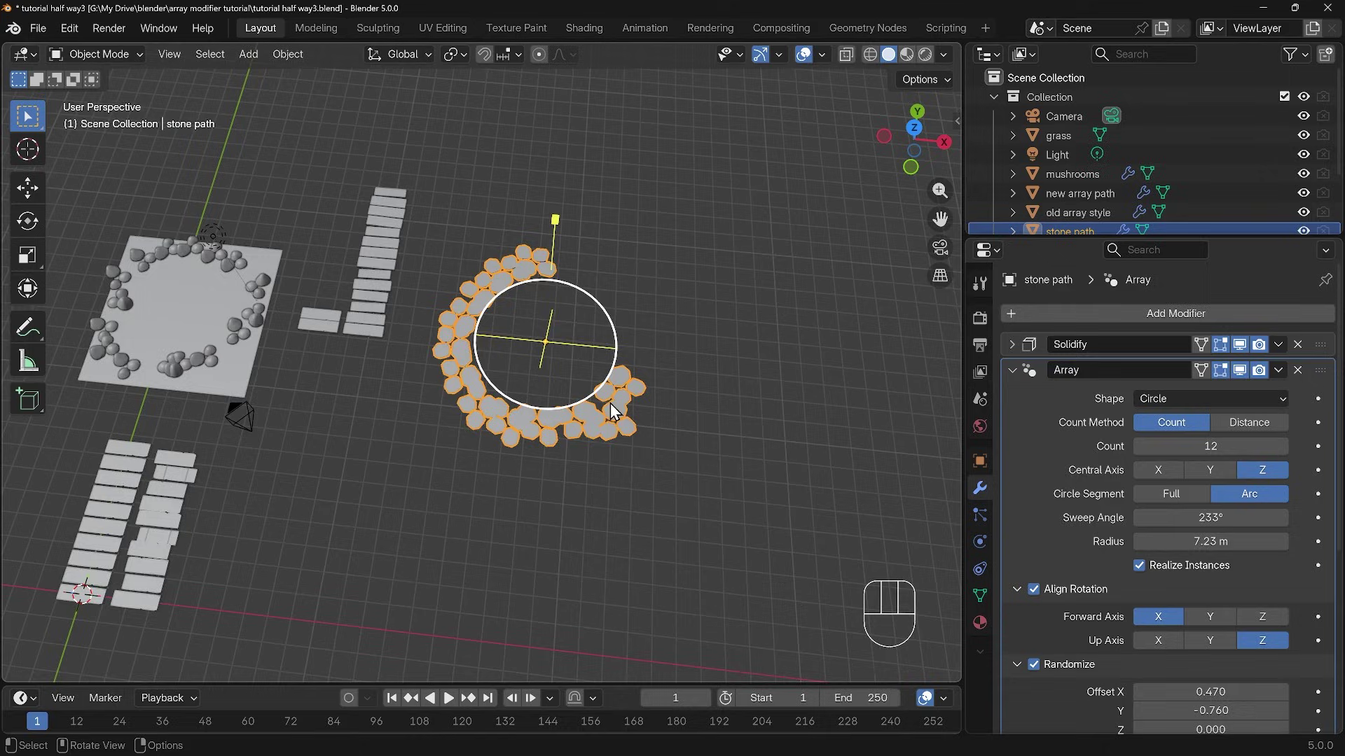
Orbit across the scene back toward the plank paths
left_click_drag(618, 489, 738, 512)
left_click_drag(717, 499, 788, 396)
left_click_drag(344, 573, 361, 570)
middle_click(517, 508)
middle_click(708, 424)
left_click_drag(682, 431, 694, 386)
middle_click(641, 419)
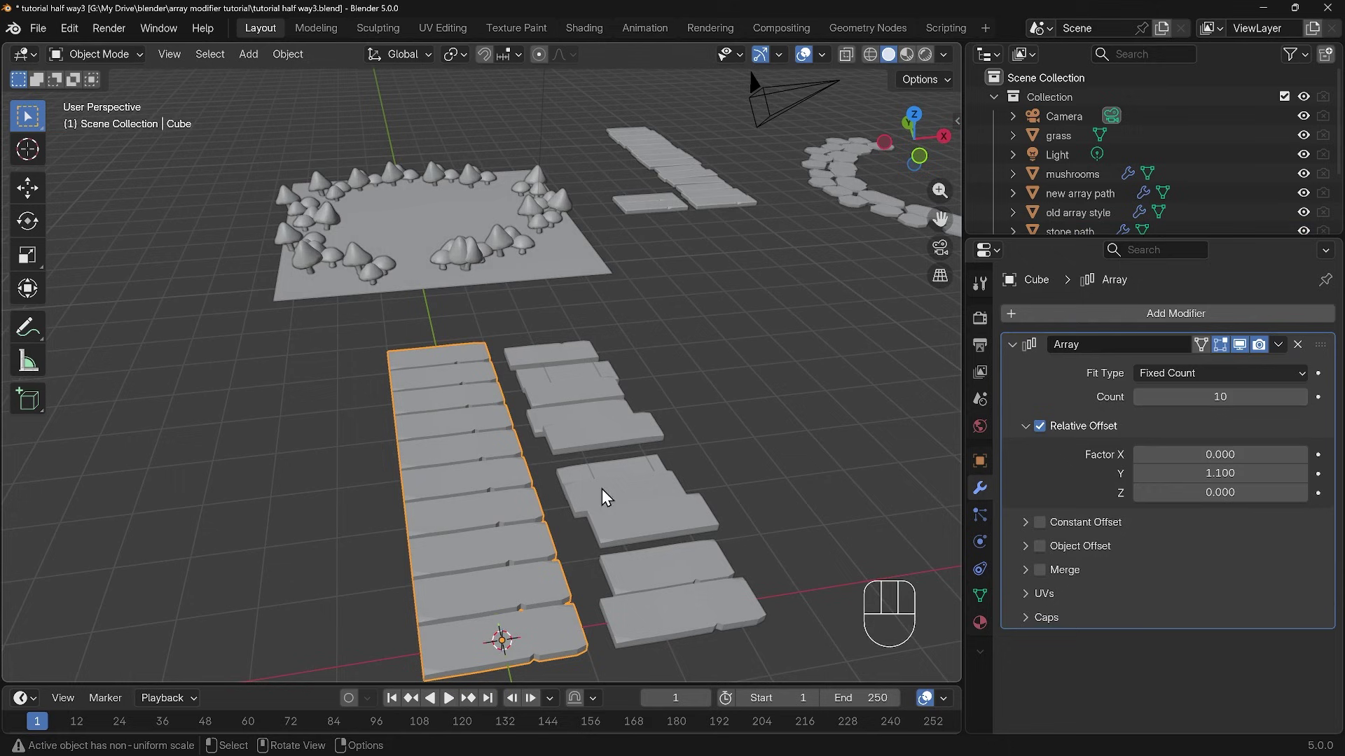